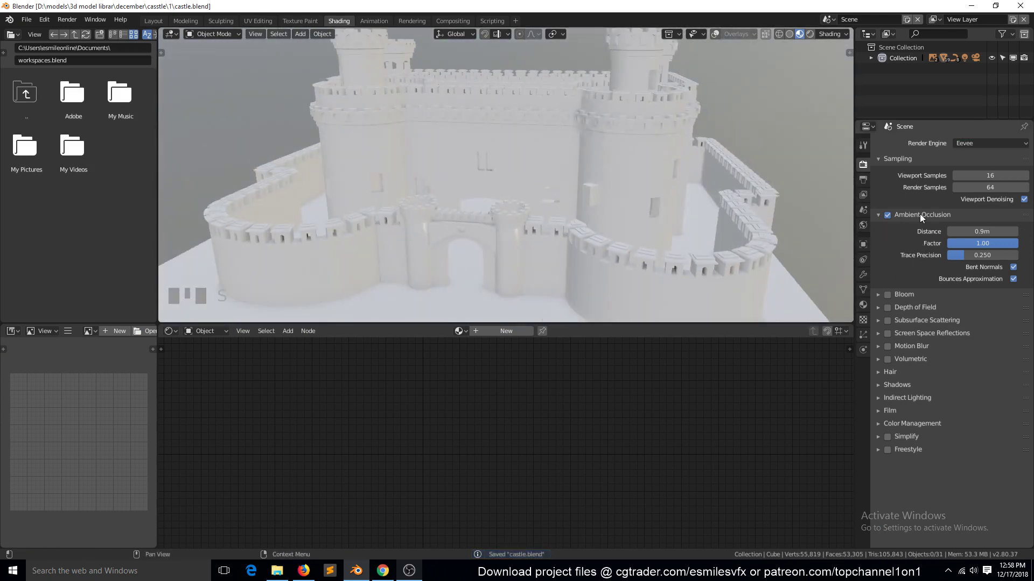
# Step: Scroll the Render Properties to the Ambient Occlusion settings
pyautogui.scroll(-3)
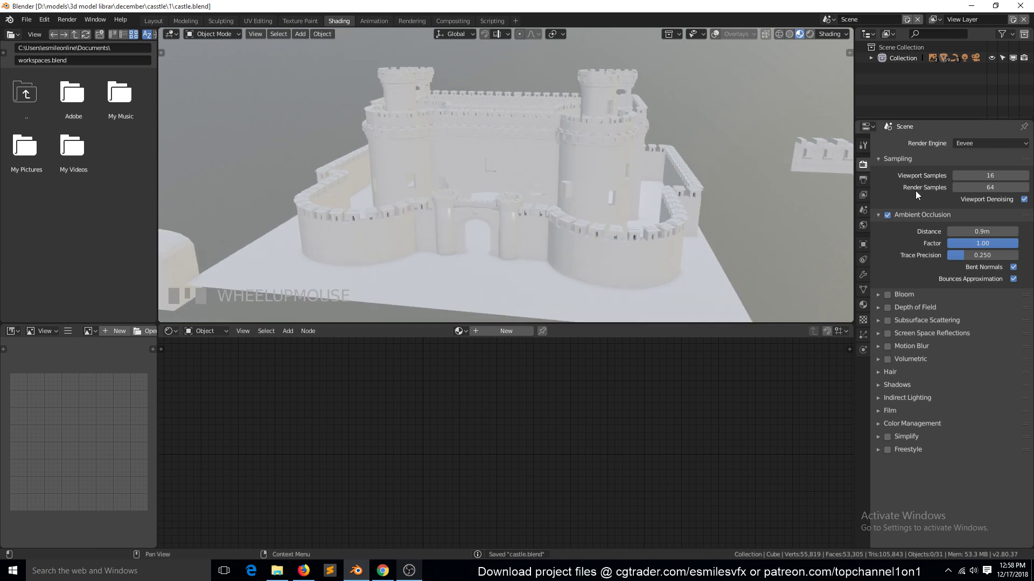
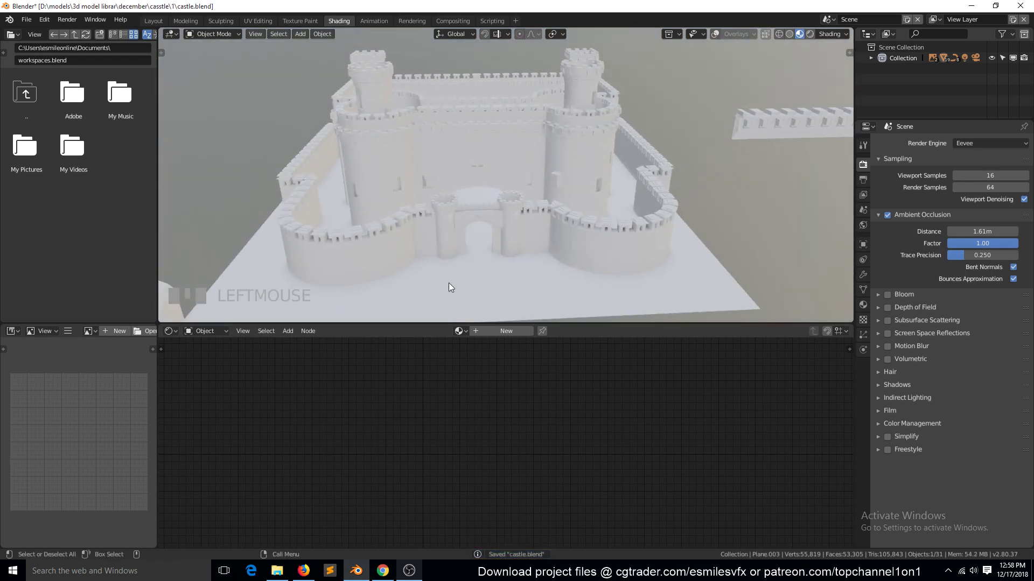
# Step: Select the outer wall for its material and load the castle reference photo beside the scene
pyautogui.click(540, 259)
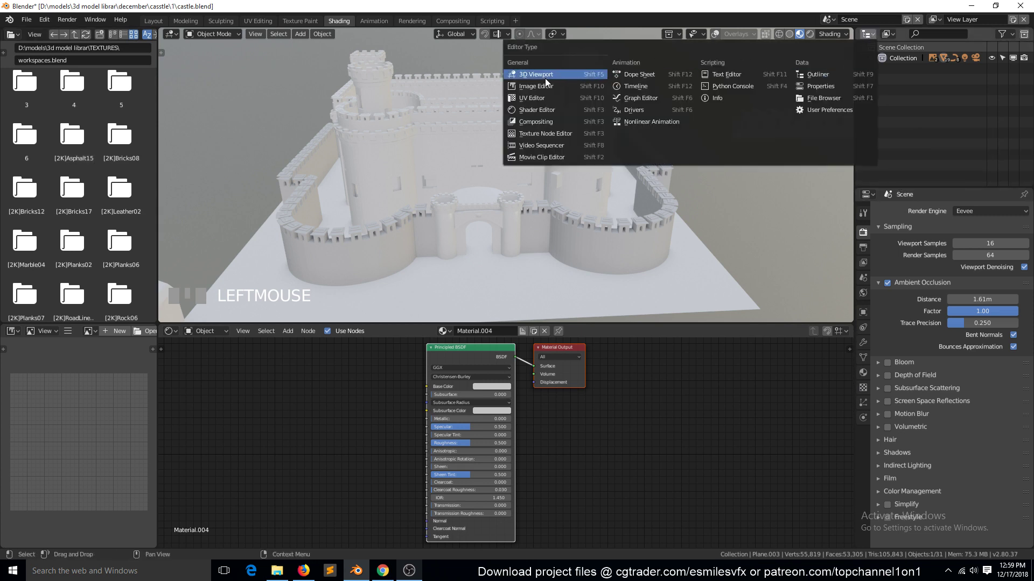
pyautogui.moveTo(968, 57); pyautogui.dragTo(947, 62)
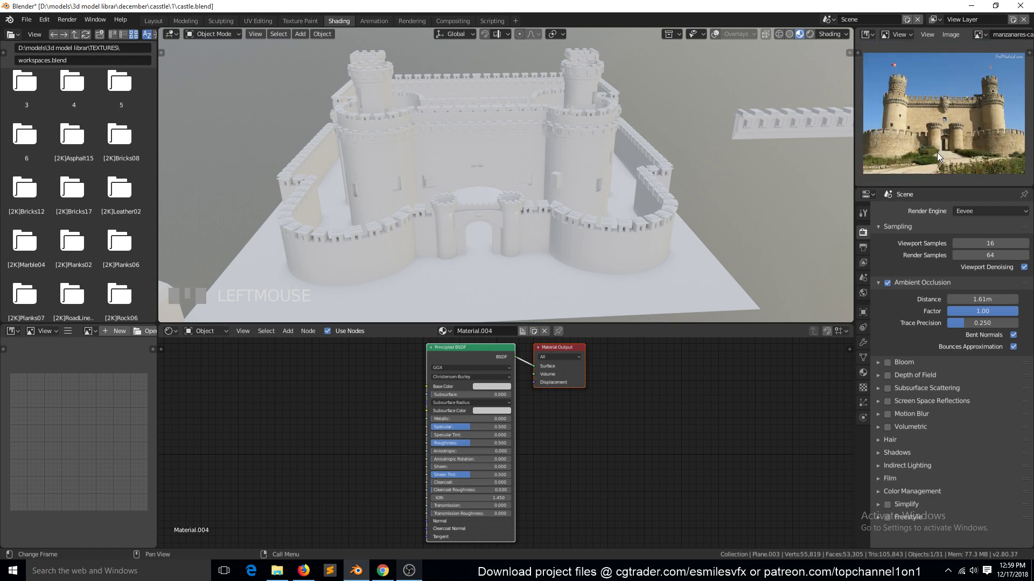
pyautogui.scroll(3)
pyautogui.click(510, 228)
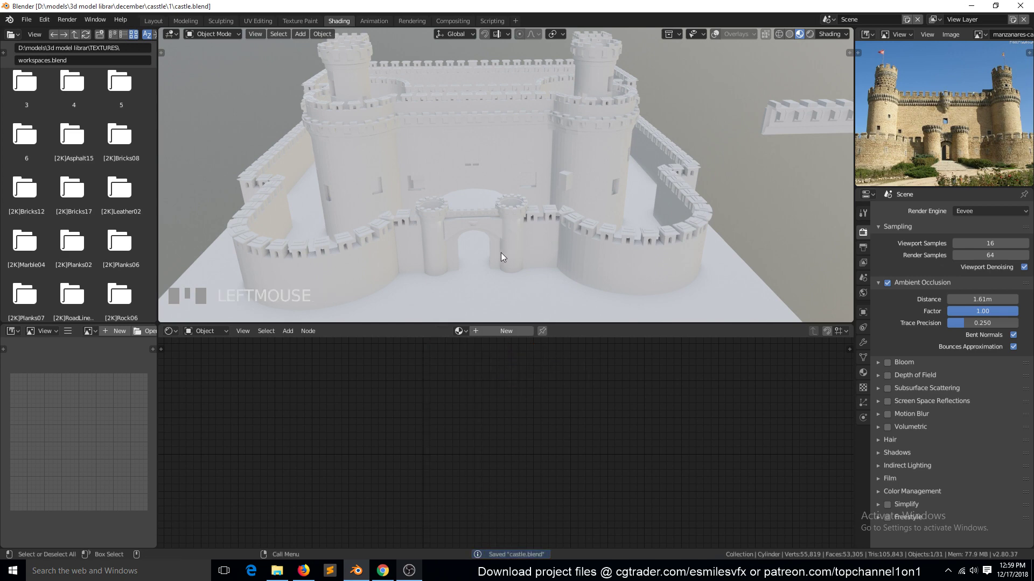
pyautogui.press('`')
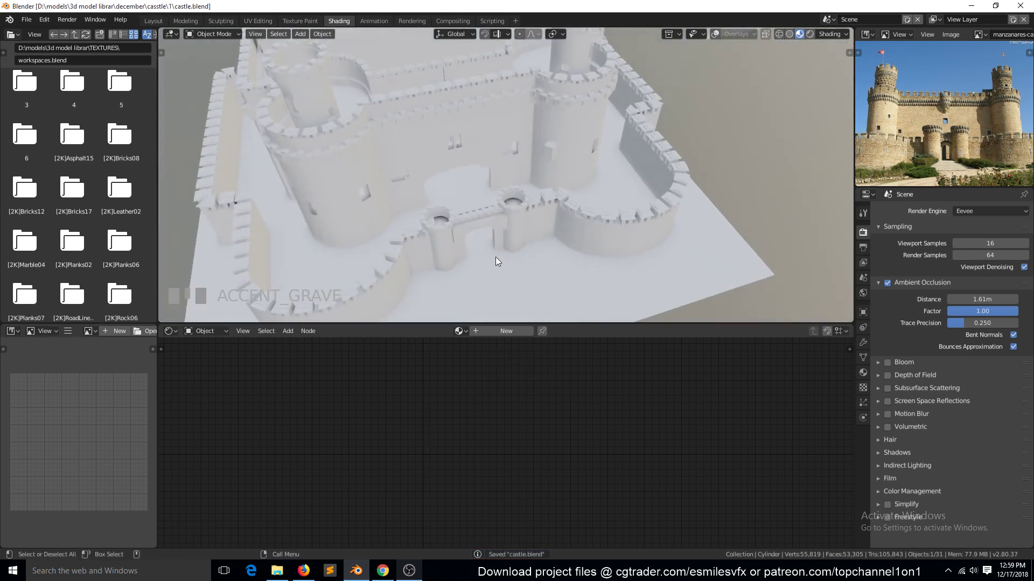
# Step: Navigate the view around a selected tower while browsing toward the Bricks08 textures
pyautogui.scroll(3)
pyautogui.press('`')
pyautogui.scroll(-3)
pyautogui.press('`')
pyautogui.scroll(3)
# Step: Switch from Bricks08 to Bricks17 and drop Bricks17_col.jpg into the wall material as Base Color
pyautogui.click(557, 248)
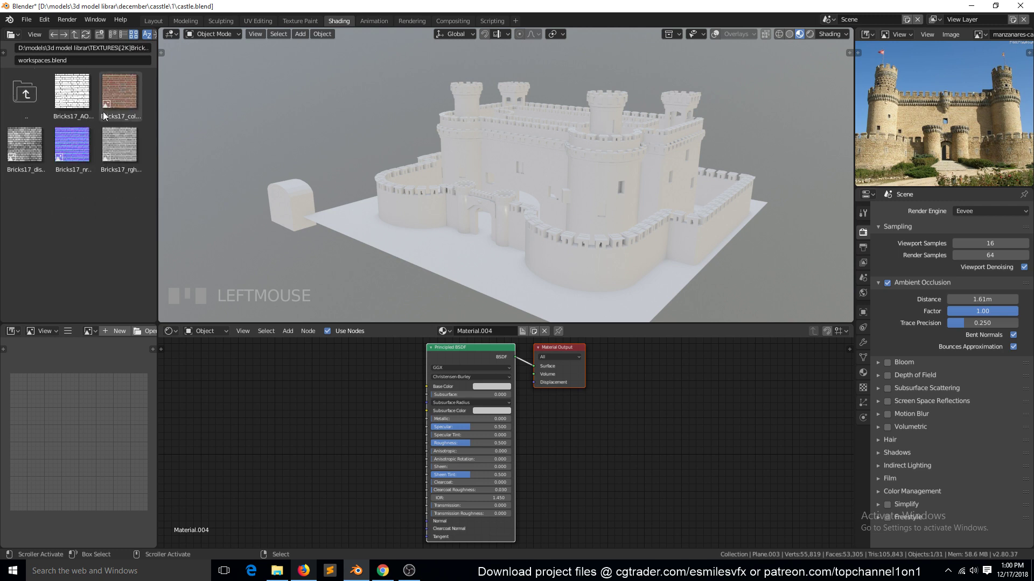
pyautogui.moveTo(277, 411); pyautogui.dragTo(335, 286)
pyautogui.scroll(3)
pyautogui.press('`')
pyautogui.scroll(3)
# Step: Inspect the red brick on the outer walls from several view angles
pyautogui.press('`')
pyautogui.scroll(-3)
pyautogui.press('`')
pyautogui.press('`')
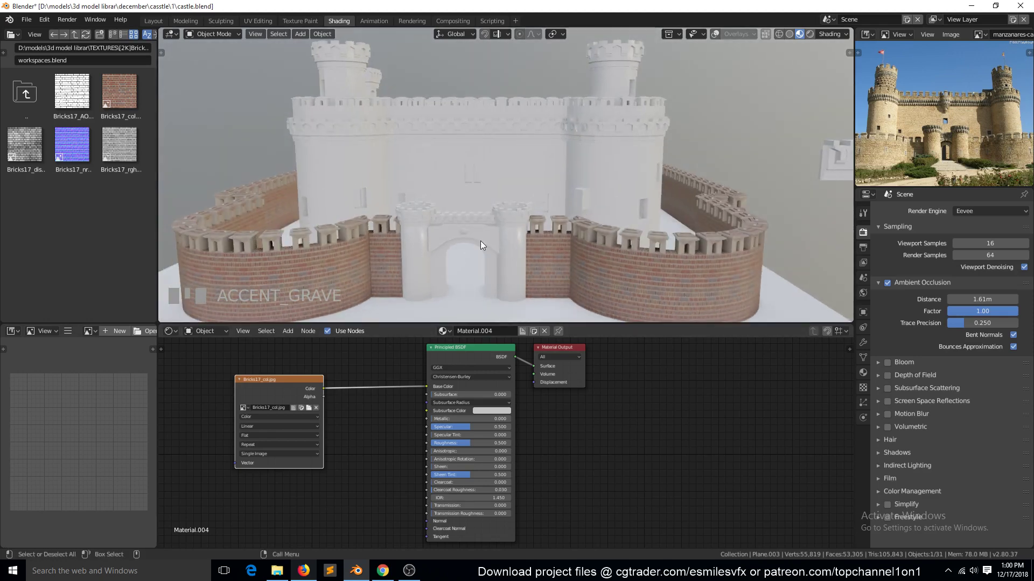
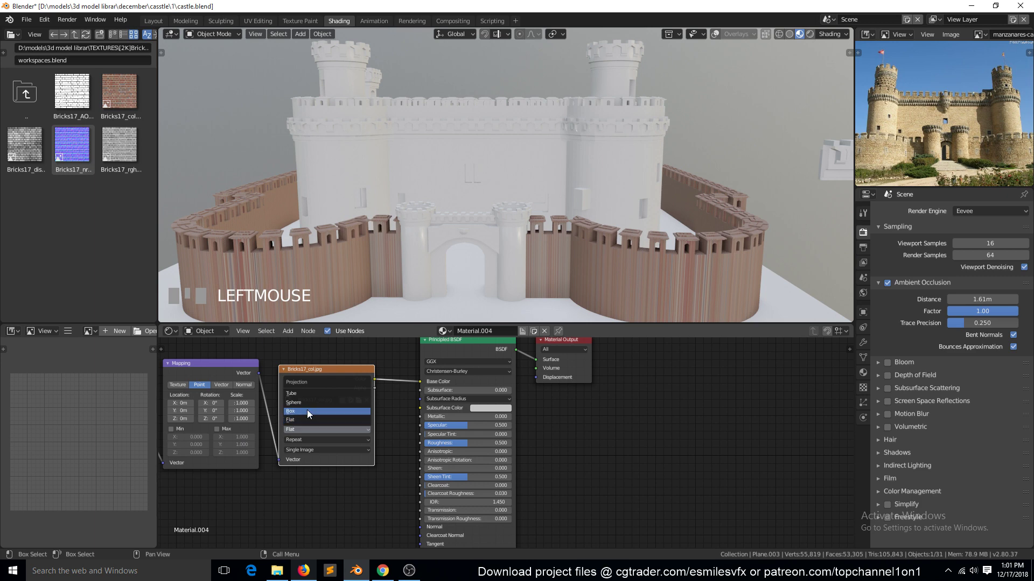
# Step: Enter smaller X, Y and Z scale values in the Mapping node while checking the wall up close
pyautogui.moveTo(310, 413); pyautogui.dragTo(260, 490)
pyautogui.scroll(3)
pyautogui.press('`')
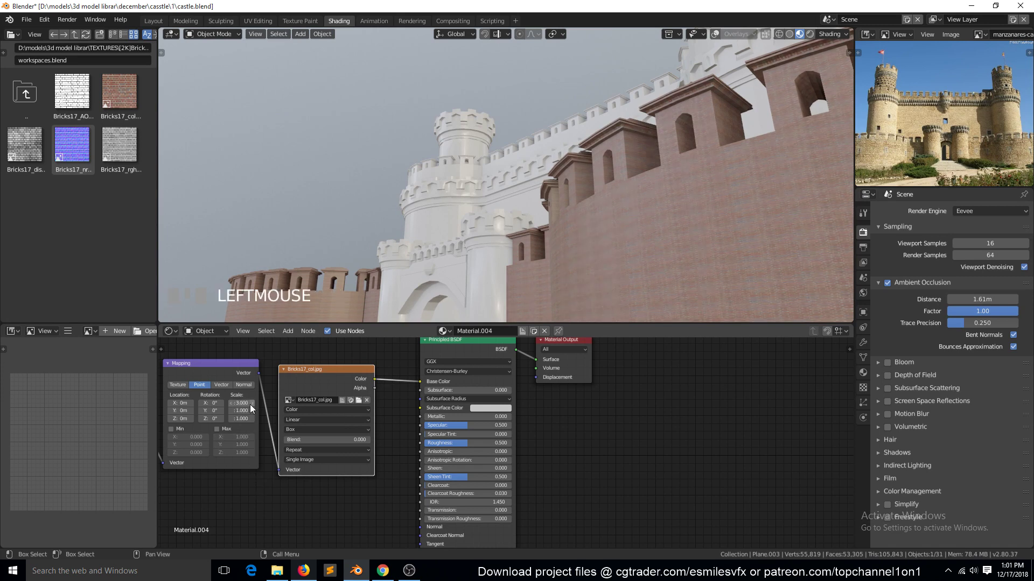
pyautogui.click(266, 454)
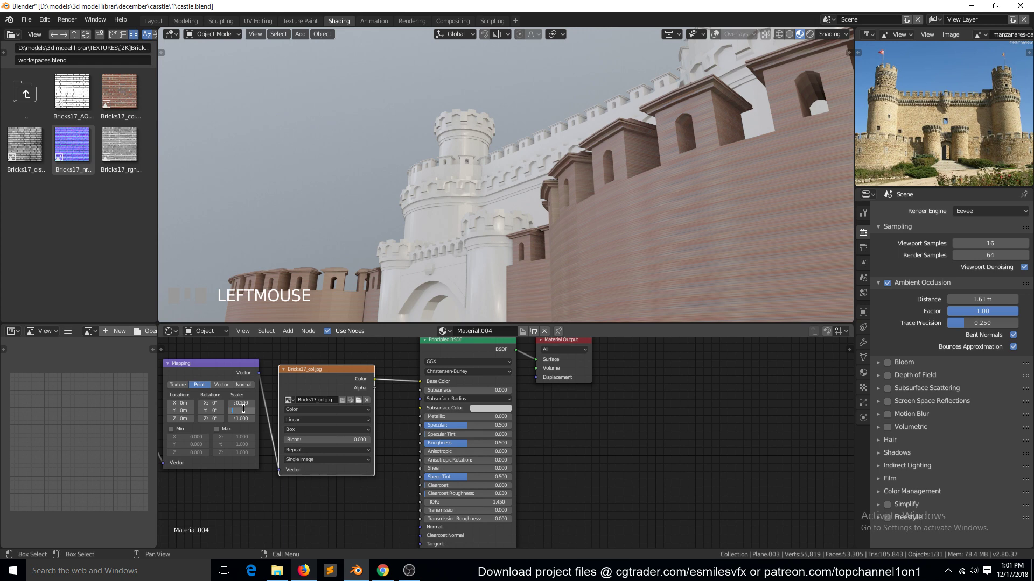
pyautogui.click(281, 458)
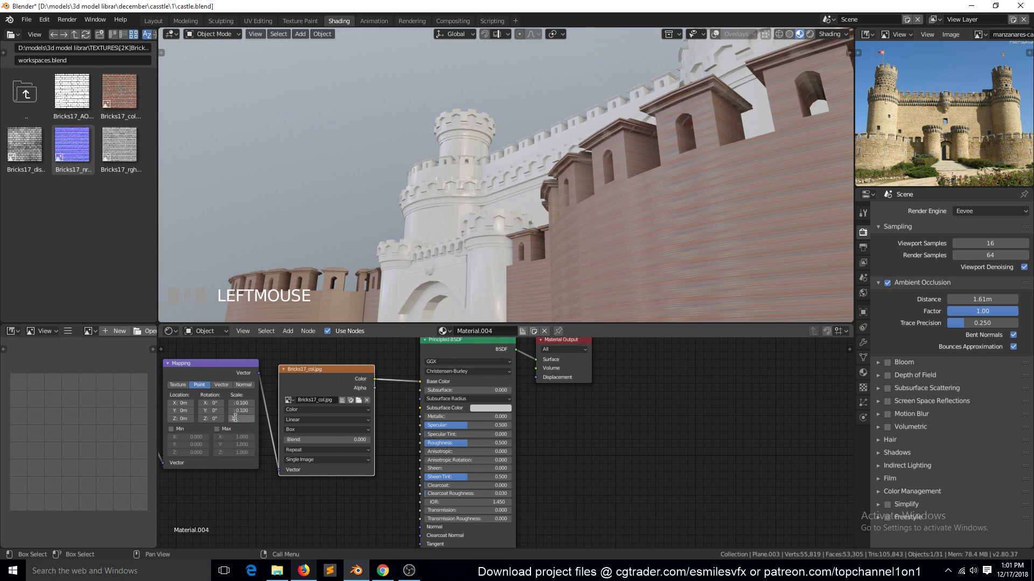
pyautogui.click(268, 461)
pyautogui.scroll(-3)
pyautogui.press('`')
pyautogui.scroll(3)
pyautogui.press('`')
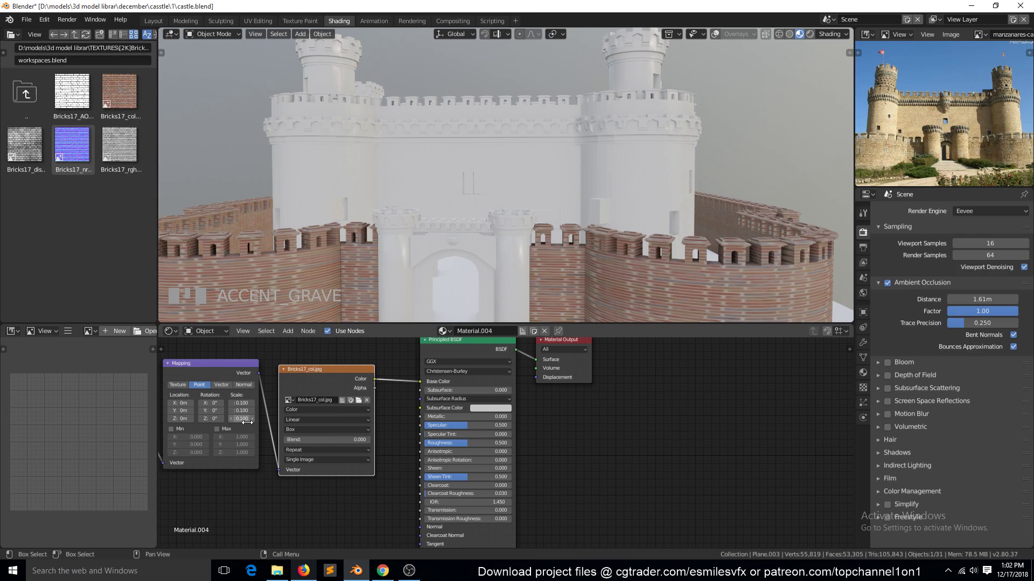
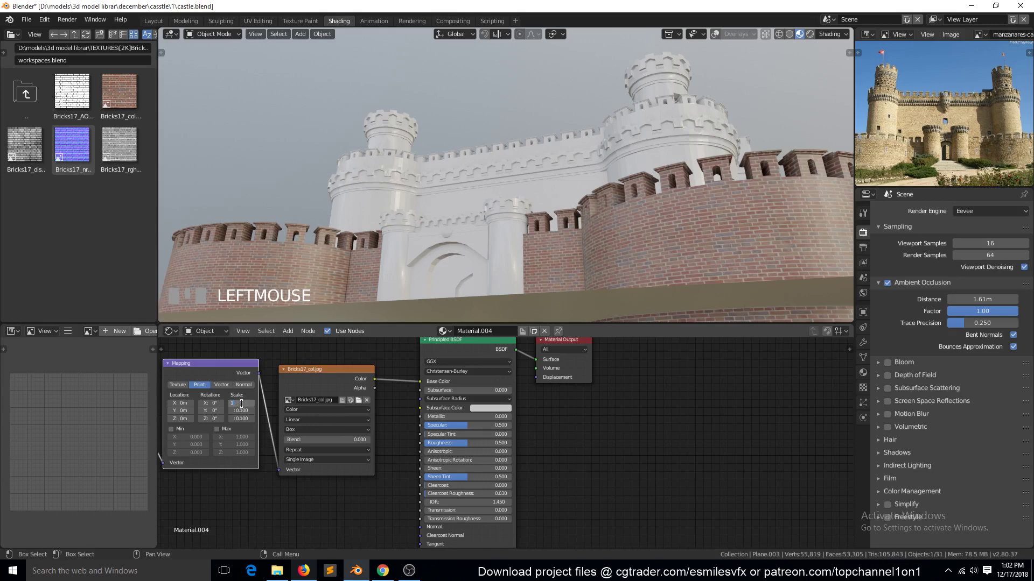
# Step: Refine the mapping scale to 0.5, 0.05, 0.05 from a front view so the brick courses look right
pyautogui.click(264, 476)
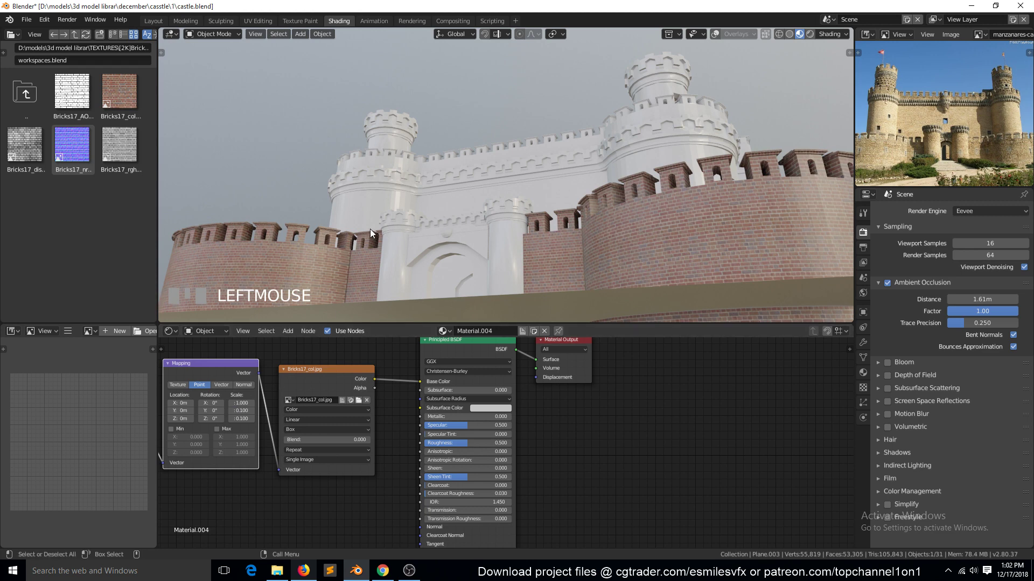
pyautogui.press('`')
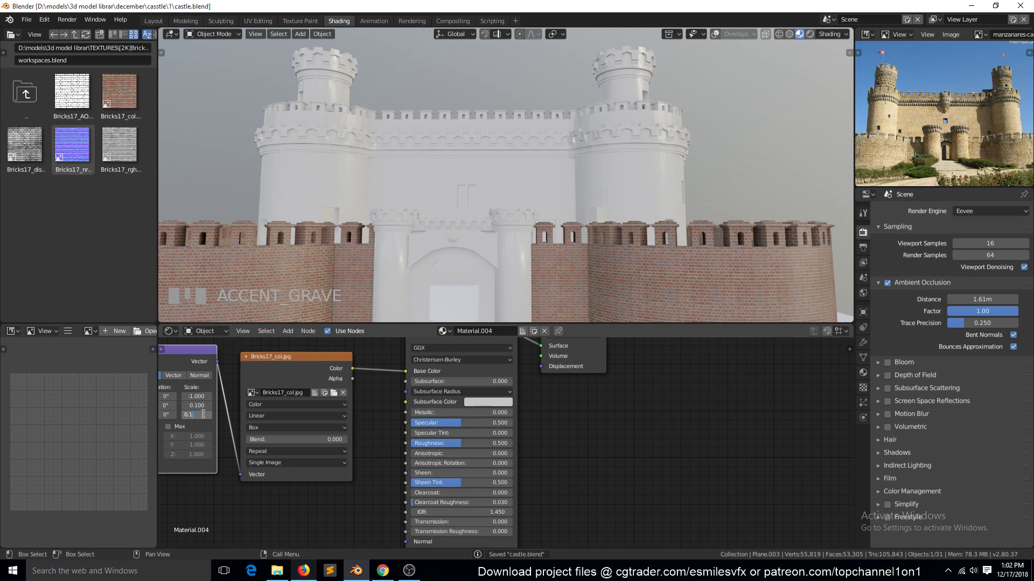
pyautogui.click(245, 493)
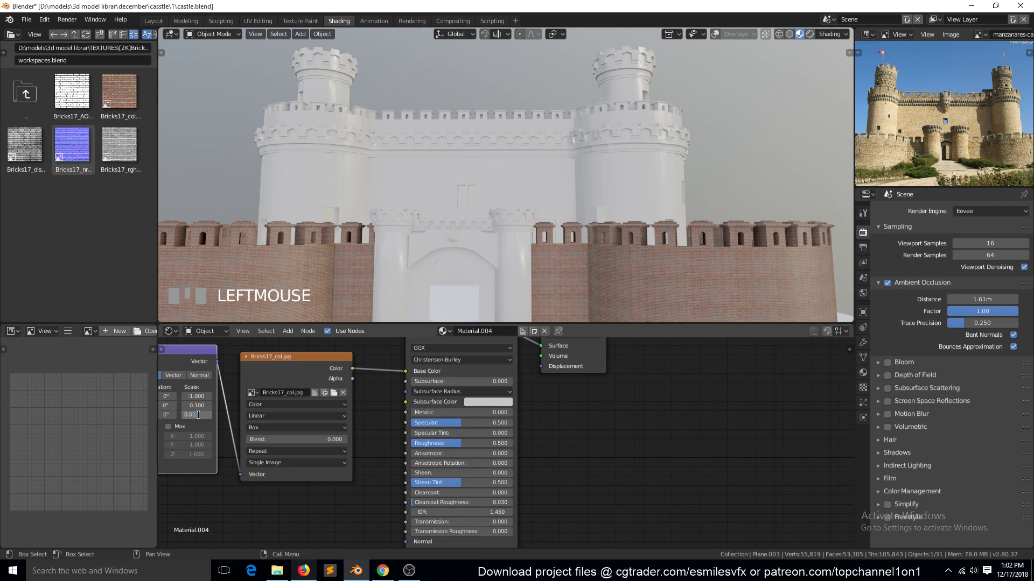
pyautogui.click(244, 485)
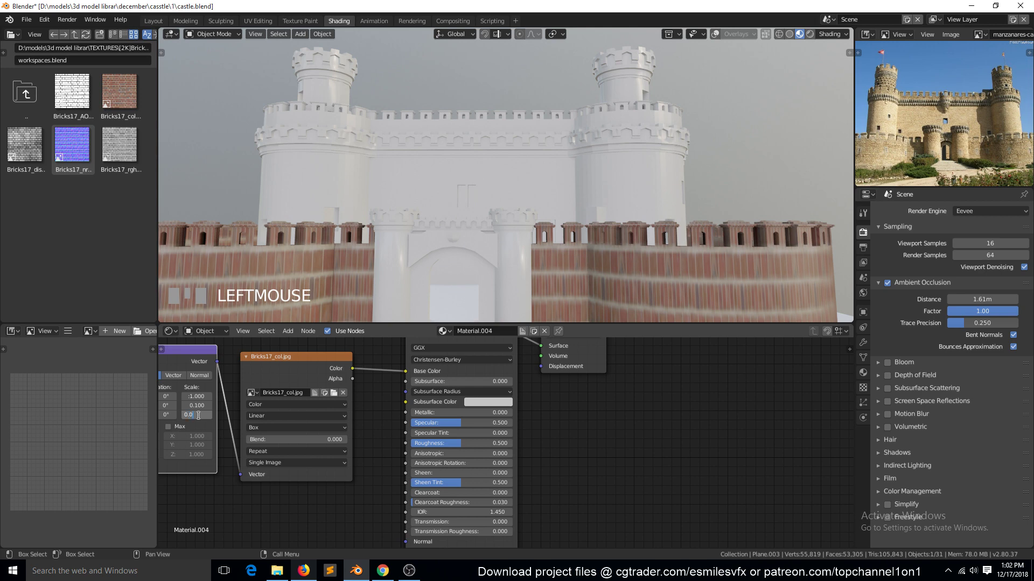
pyautogui.press('BackSpace')
pyautogui.click(253, 493)
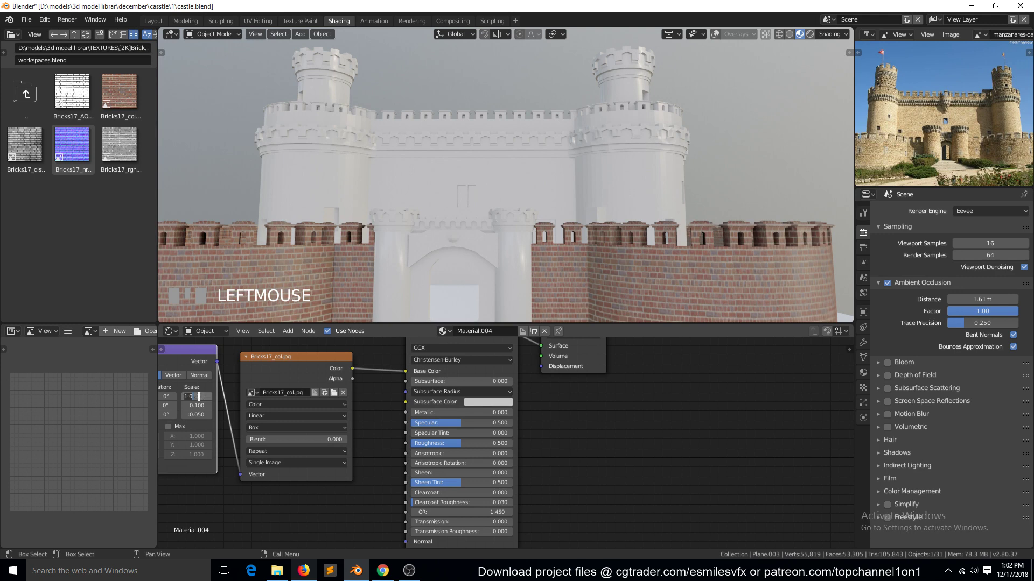
pyautogui.click(216, 481)
pyautogui.scroll(-3)
pyautogui.press('`')
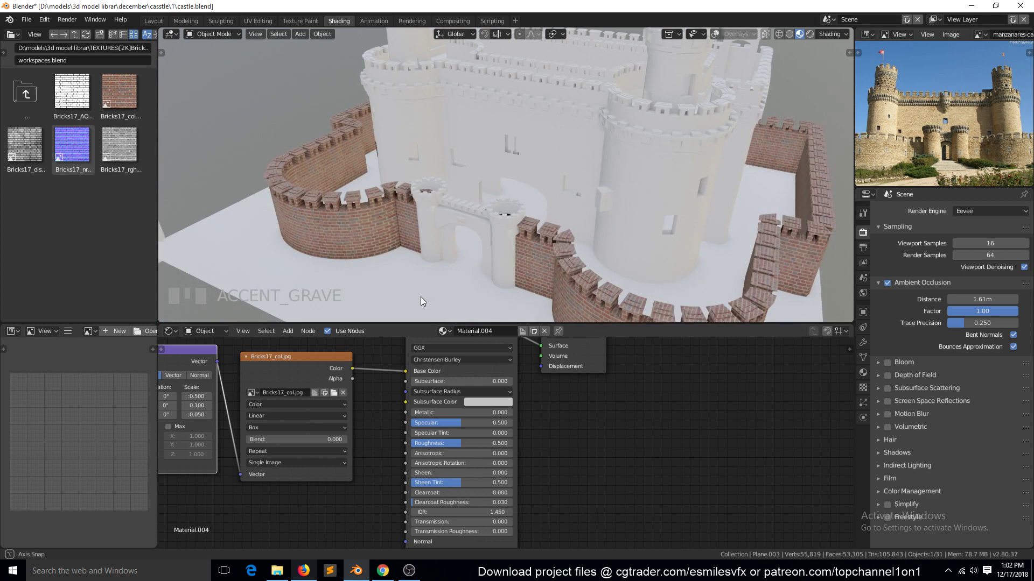
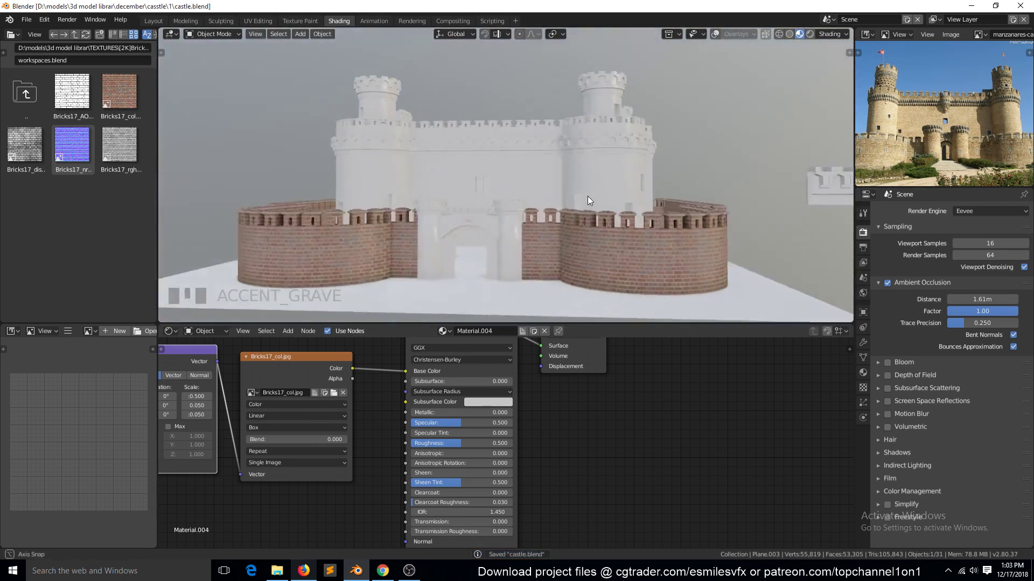
pyautogui.scroll(3)
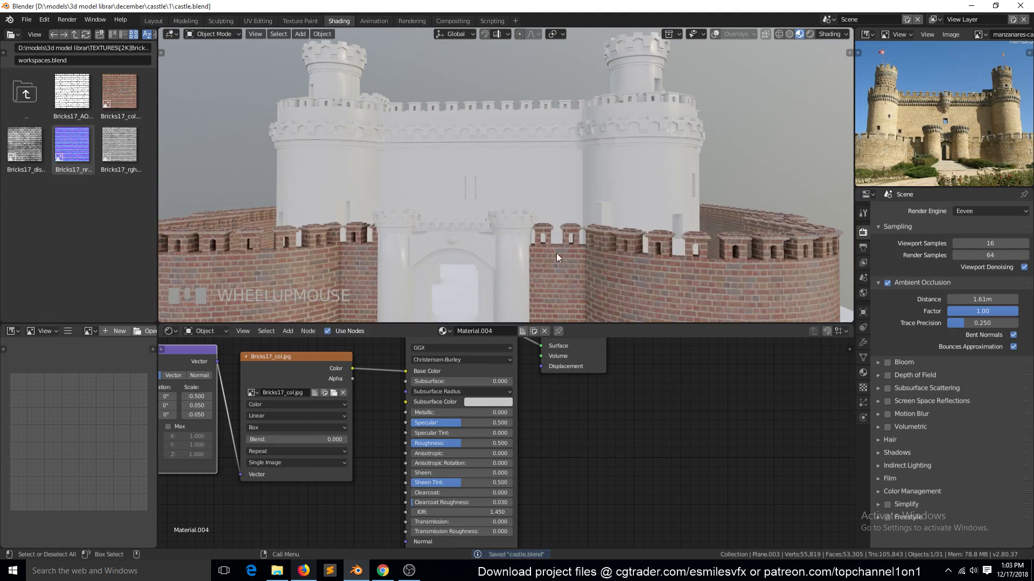
# Step: Link Material.004 from the wall plane onto the keep's tower so it shows red brick
pyautogui.click(399, 272)
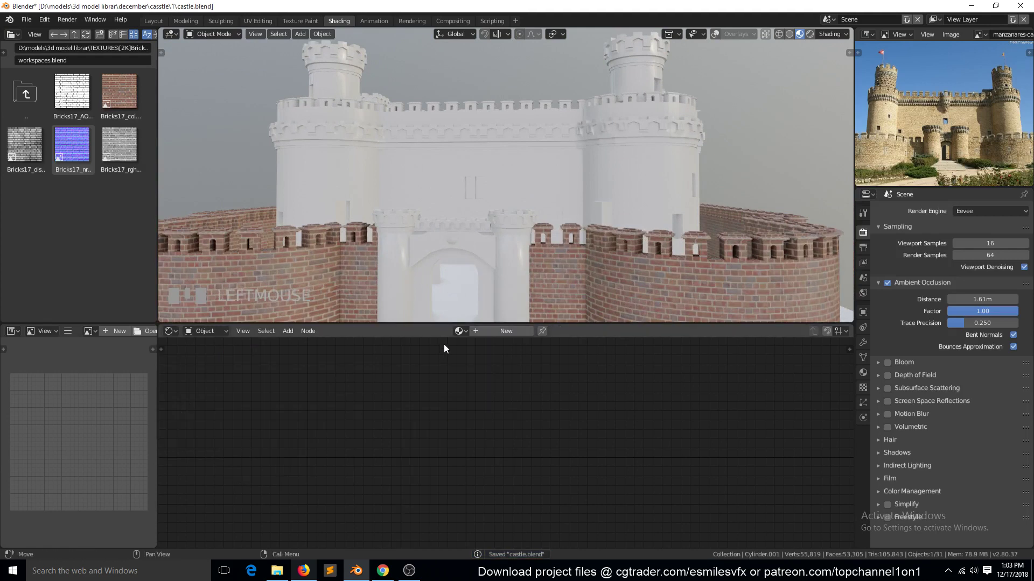
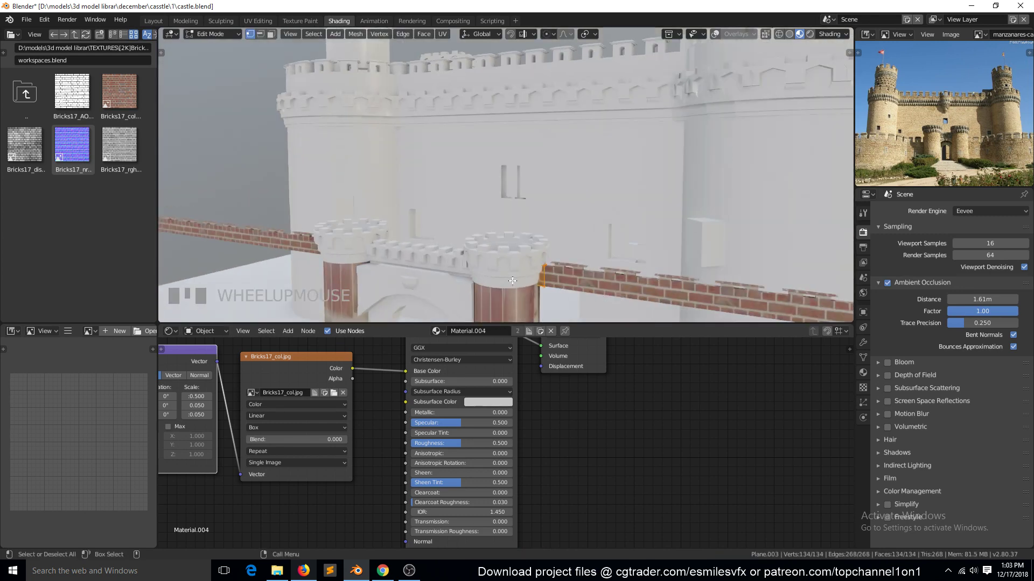
pyautogui.press('Tab')
pyautogui.scroll(-3)
pyautogui.scroll(3)
pyautogui.click(506, 282)
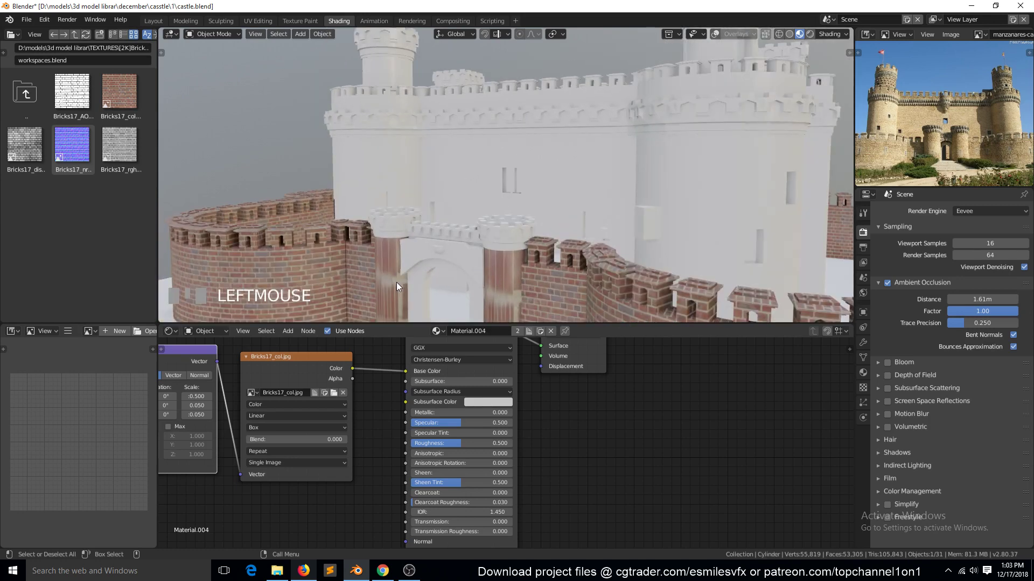
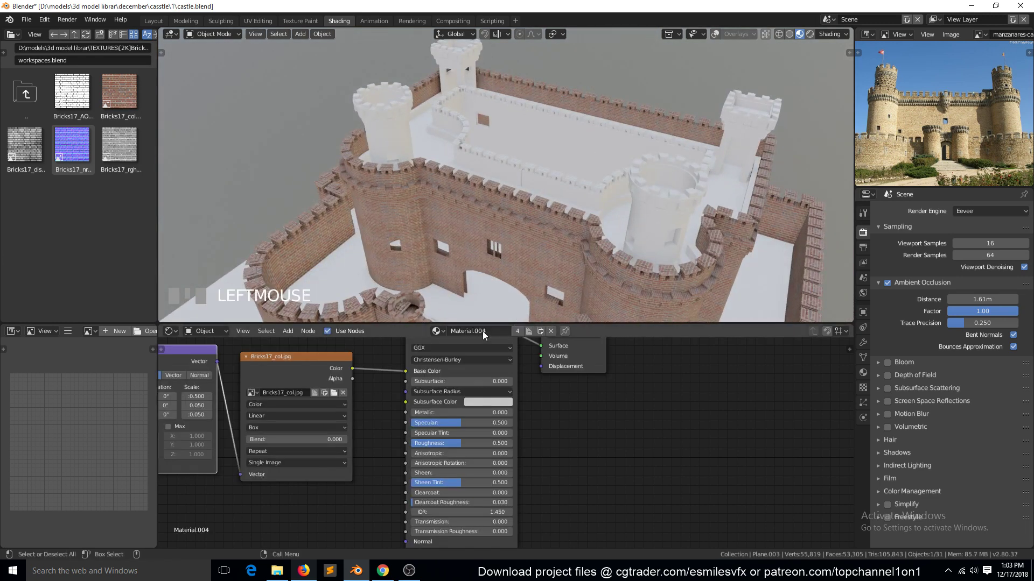
# Step: Select the round tower piece and curved wall to receive the brick material
pyautogui.press('`')
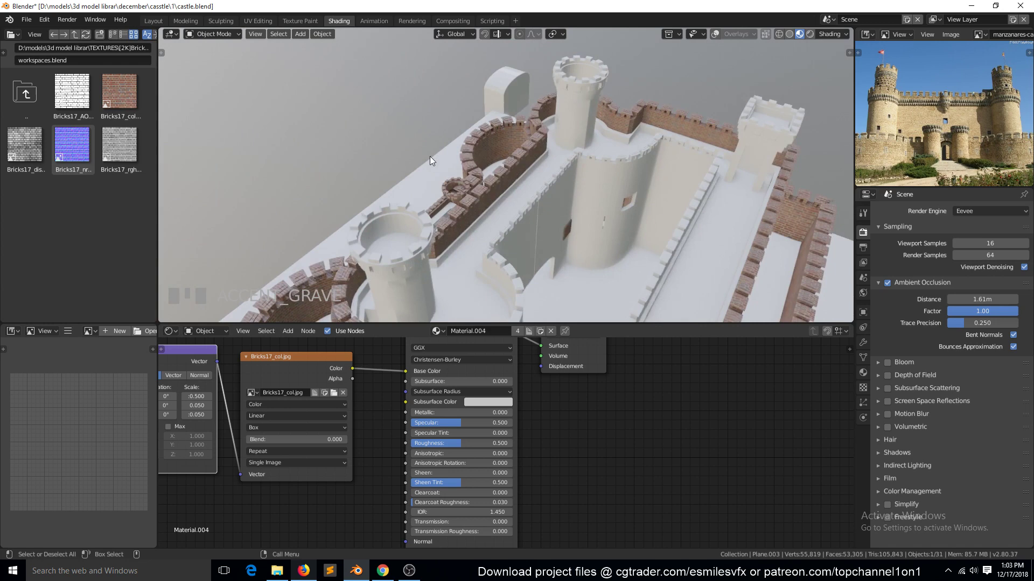
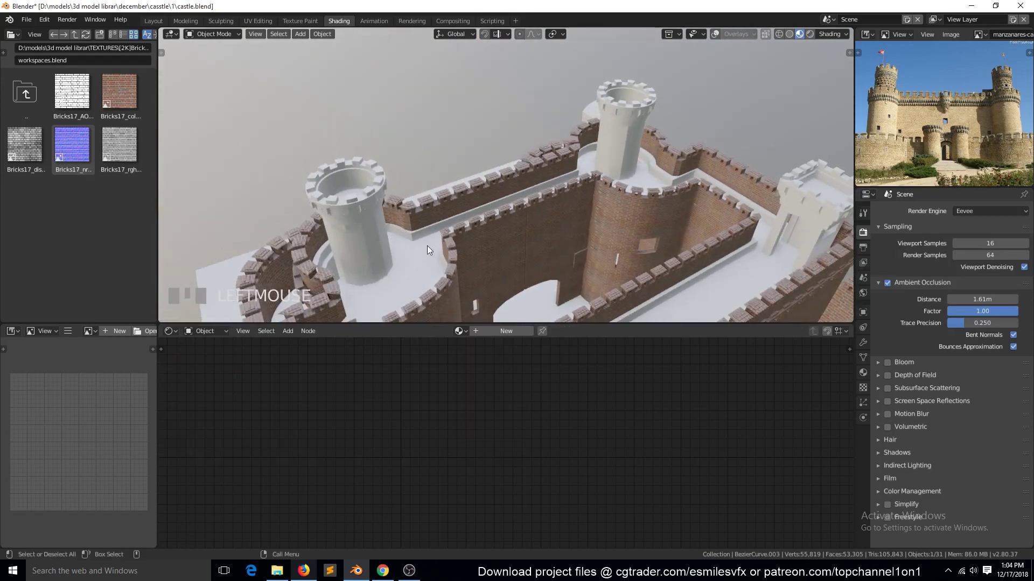
pyautogui.click(355, 239)
pyautogui.press('`')
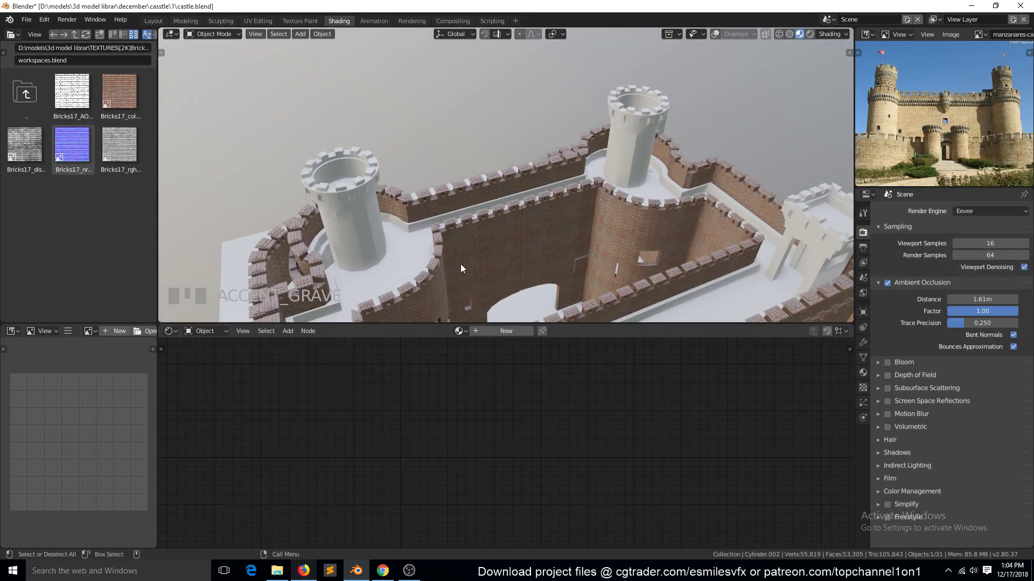
pyautogui.click(425, 261)
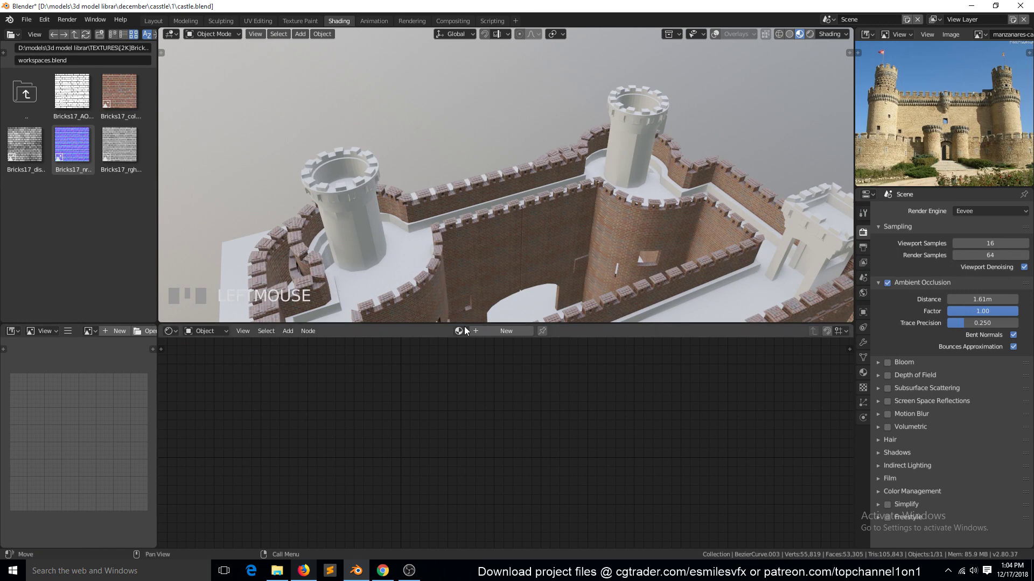
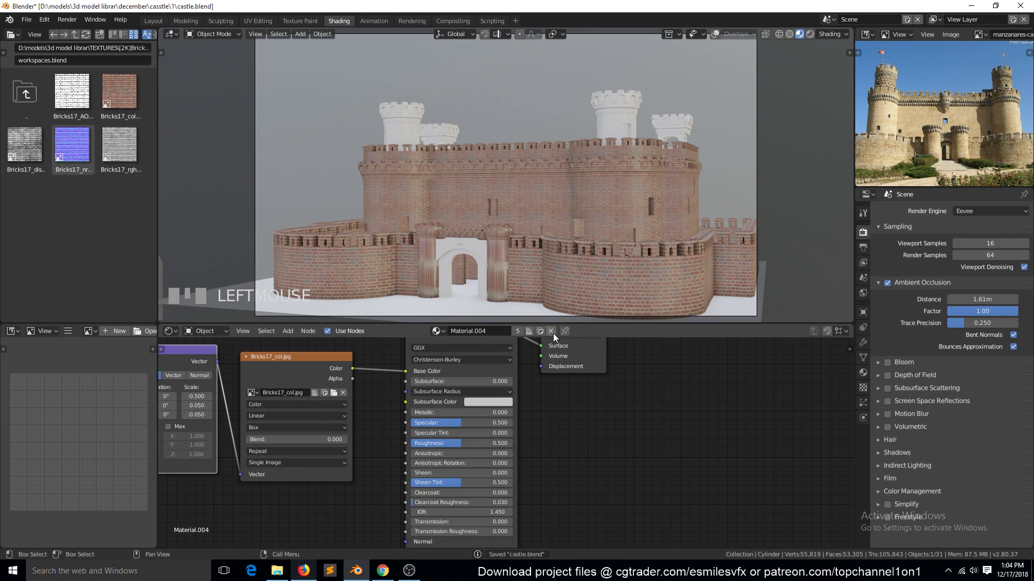
# Step: Add a Bricks17_AO image texture fed by the Mapping node and place it above the colour texture
pyautogui.moveTo(557, 337); pyautogui.dragTo(601, 288)
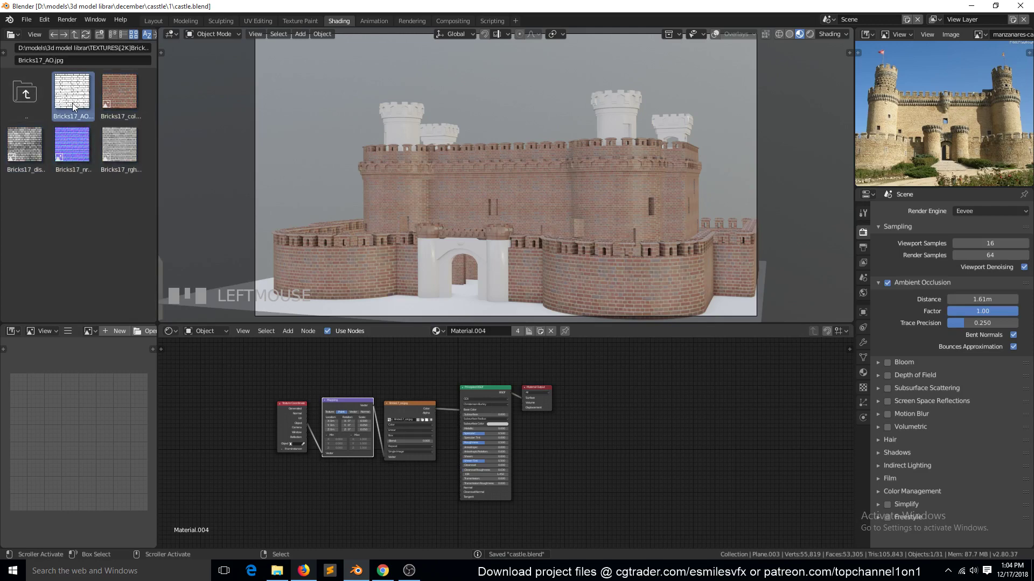
pyautogui.click(306, 394)
pyautogui.click(295, 410)
pyautogui.click(345, 407)
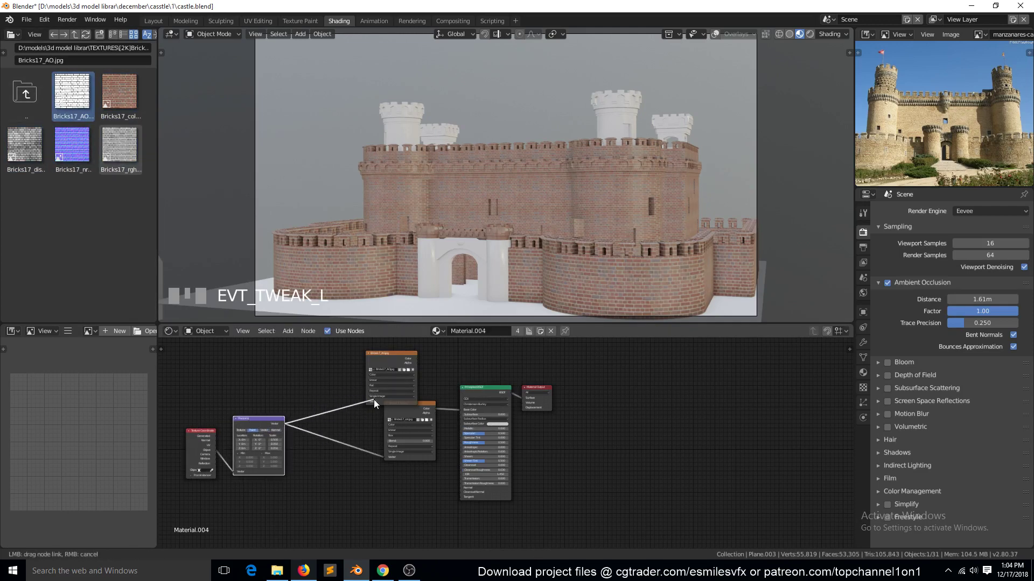
pyautogui.moveTo(378, 395); pyautogui.dragTo(389, 364)
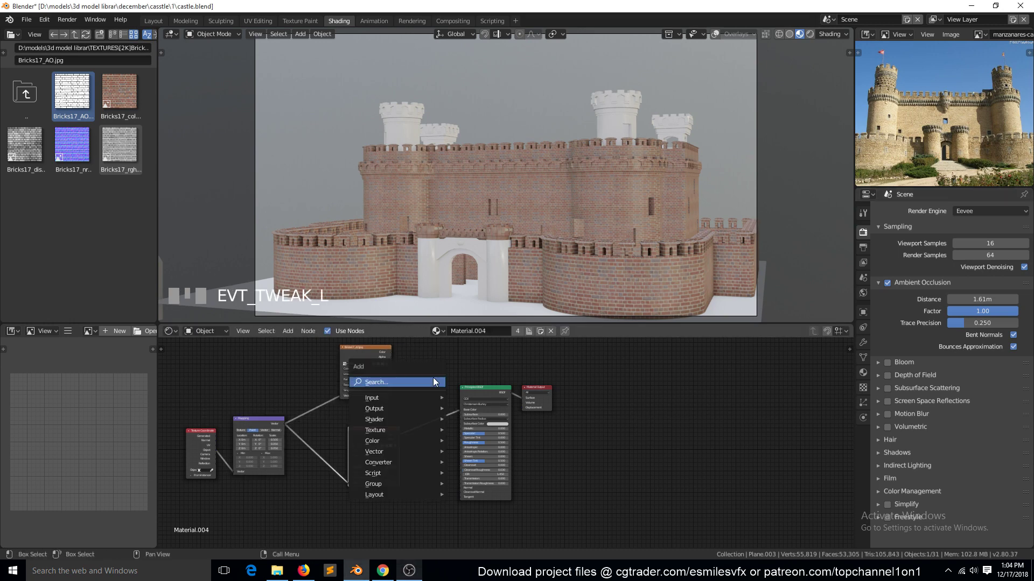
# Step: Insert a Multiply MixRGB combining the colour and AO textures before Base Color
pyautogui.click(405, 443)
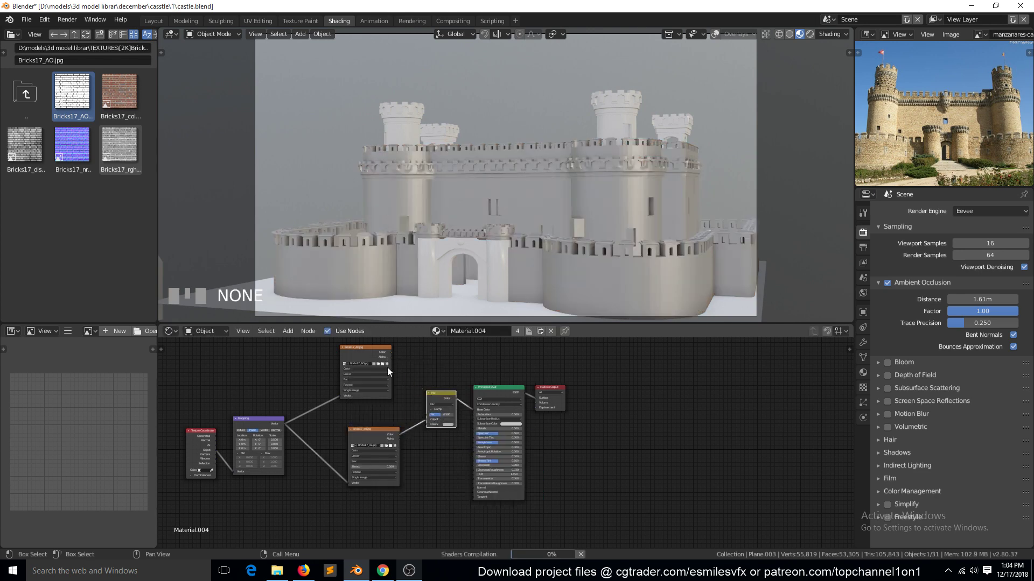
pyautogui.moveTo(394, 355); pyautogui.dragTo(426, 399)
pyautogui.press('s')
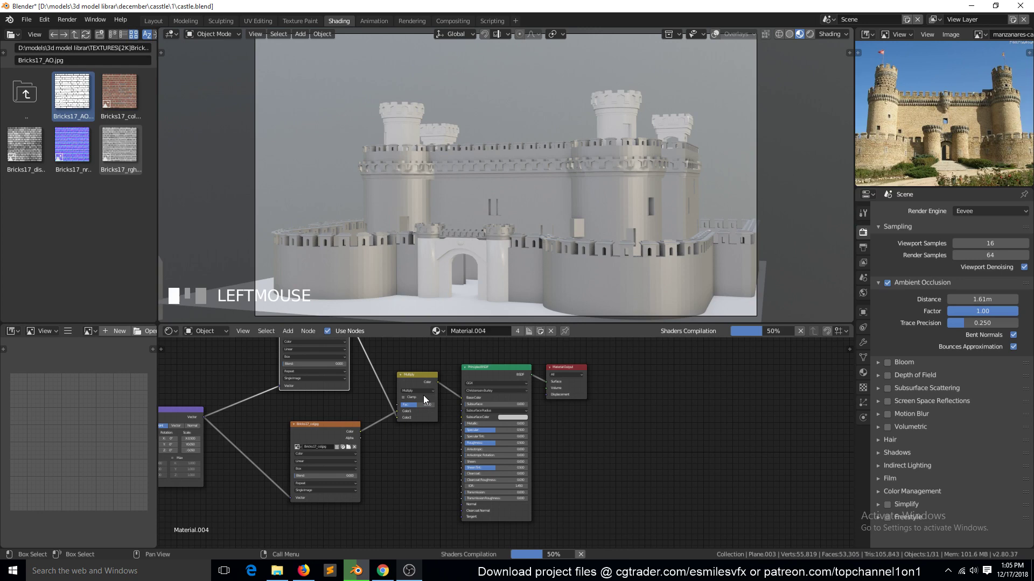
# Step: Tune the Mix node's Fac to set the colour–AO blend strength
pyautogui.scroll(3)
pyautogui.click(425, 404)
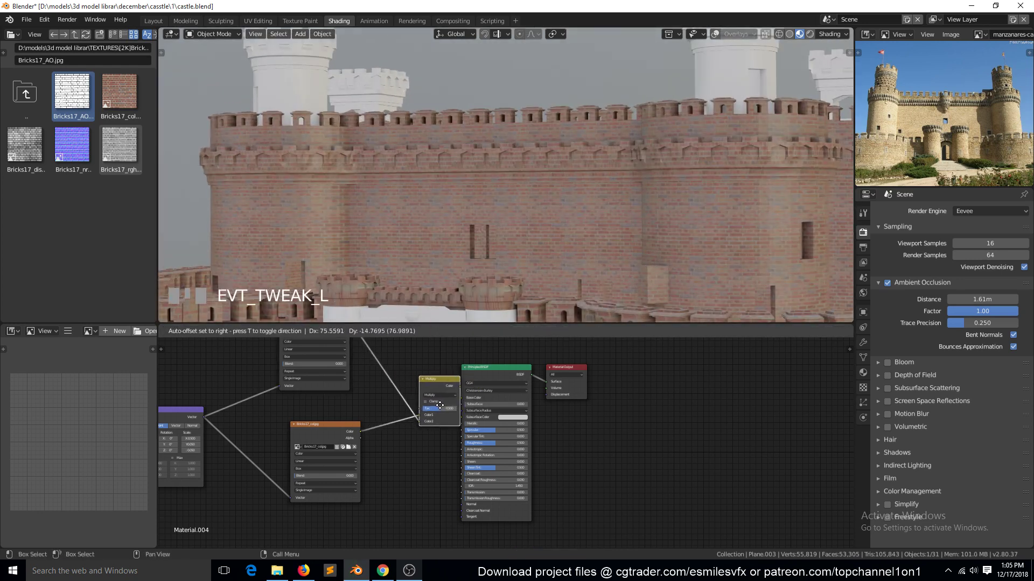
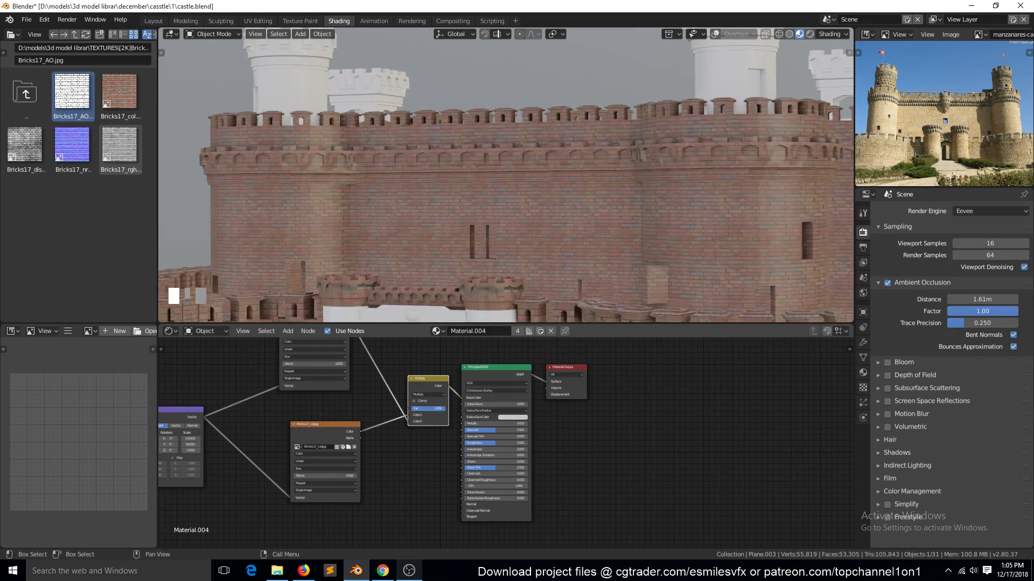
pyautogui.click(309, 301)
pyautogui.scroll(-3)
# Step: Add the Bricks17 roughness texture fed by Mapping into Principled BSDF Roughness, moving the output right
pyautogui.moveTo(480, 236); pyautogui.dragTo(397, 476)
pyautogui.scroll(-3)
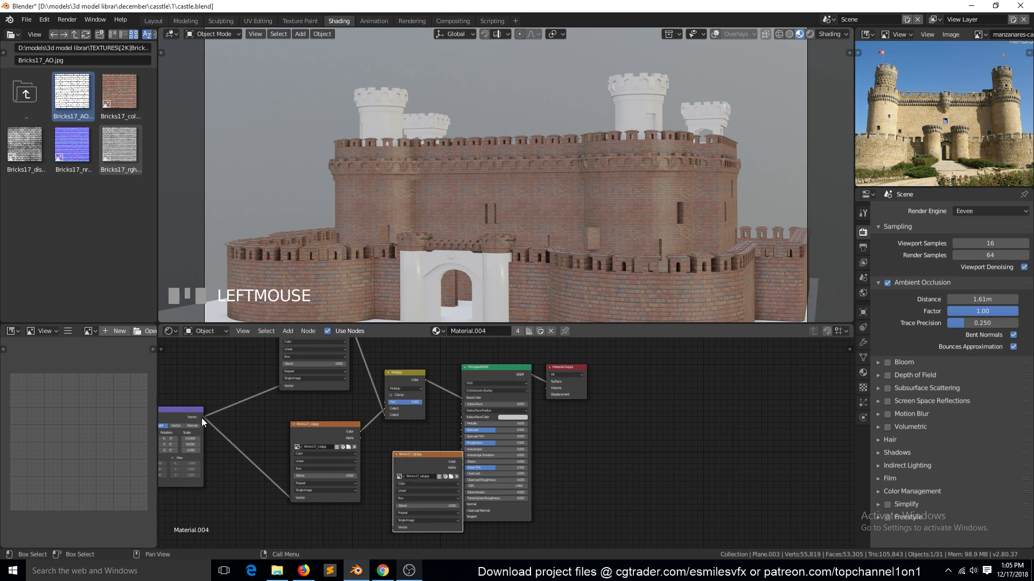
pyautogui.moveTo(213, 430); pyautogui.dragTo(412, 466)
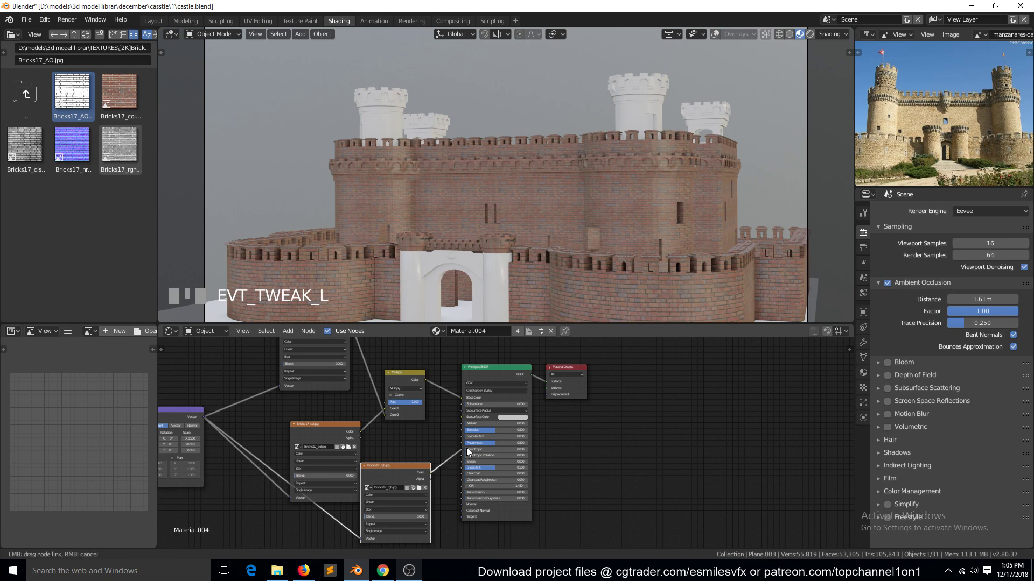
pyautogui.moveTo(513, 378); pyautogui.dragTo(579, 372)
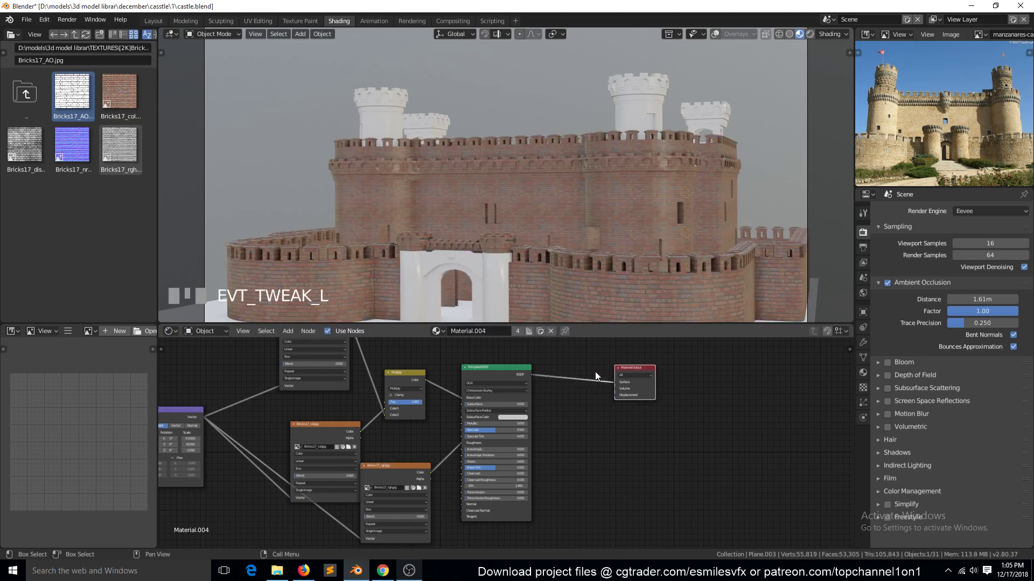
# Step: Give the world an Environment Texture with bell_park_pier_2k.hdr and show it in rendered shading
pyautogui.click(508, 376)
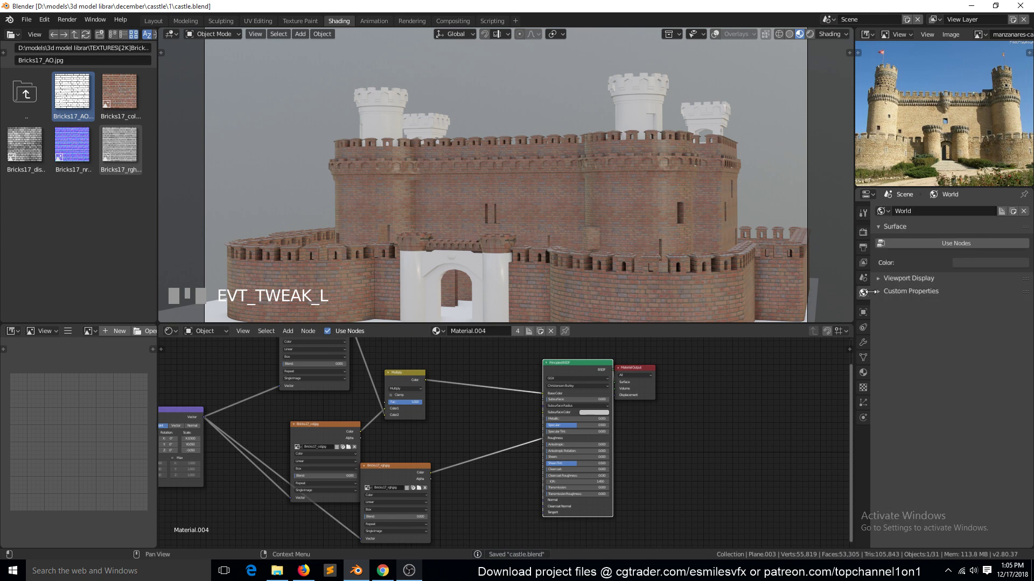
pyautogui.click(977, 246)
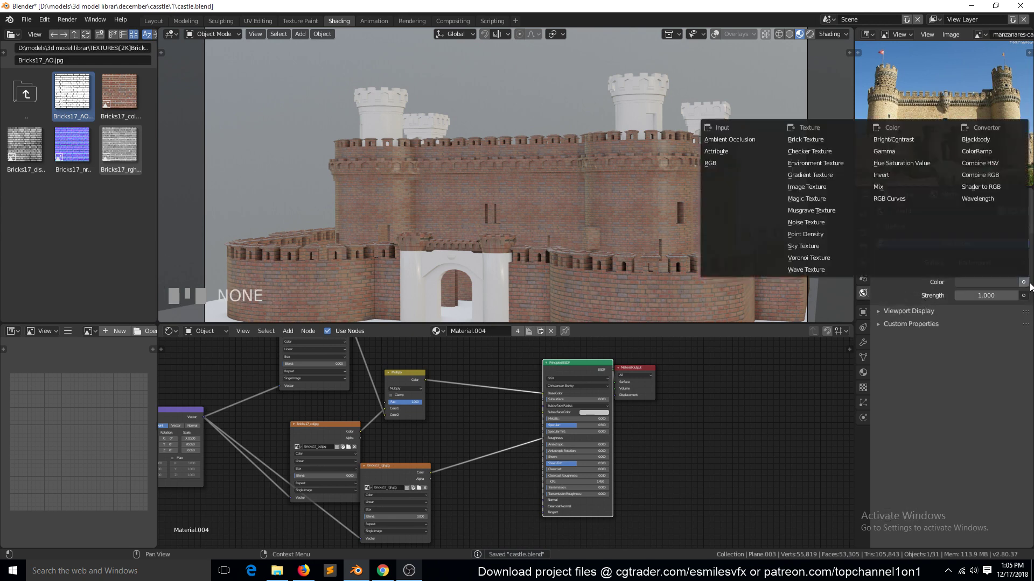
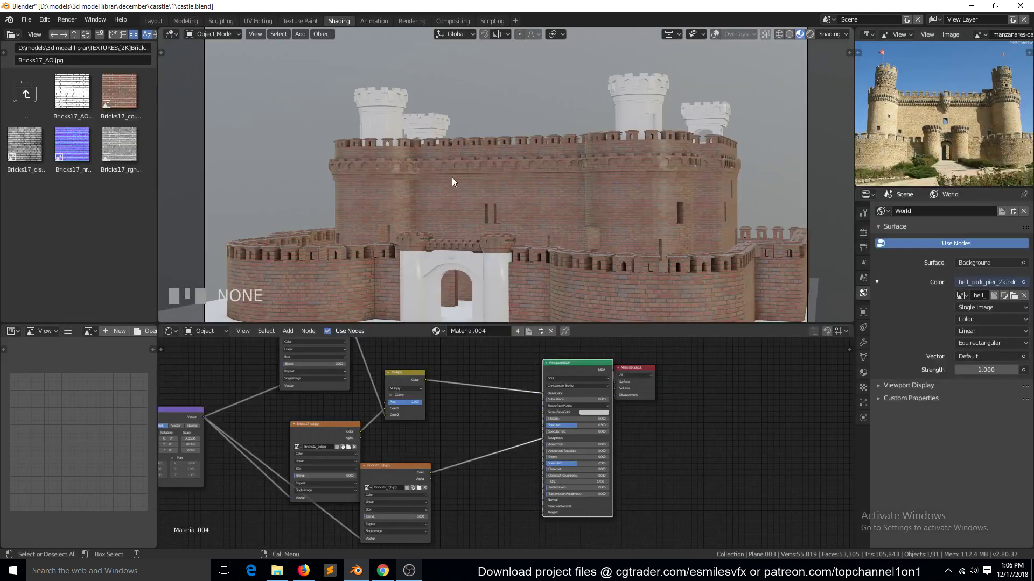
pyautogui.scroll(-3)
pyautogui.scroll(-3)
pyautogui.click(812, 40)
# Step: Zoom around the castle to judge the HDRI pier lighting
pyautogui.scroll(3)
pyautogui.scroll(-3)
pyautogui.scroll(-3)
pyautogui.scroll(3)
pyautogui.scroll(3)
pyautogui.scroll(-3)
pyautogui.scroll(3)
pyautogui.scroll(-3)
pyautogui.press('`')
pyautogui.scroll(-3)
pyautogui.scroll(3)
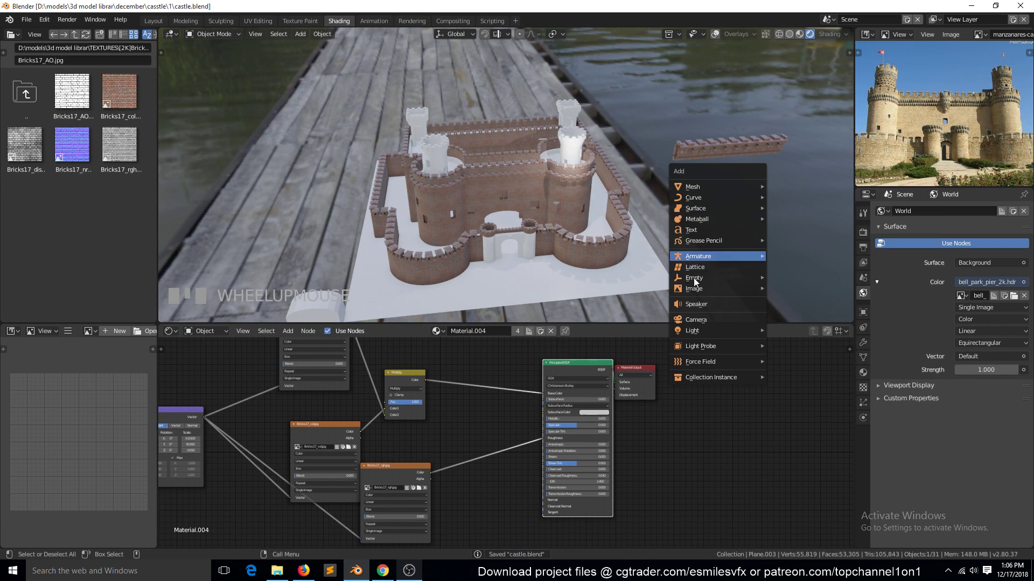
# Step: Add a sun lamp above and to the right of the castle and rotate it toward the scene
pyautogui.click(719, 36)
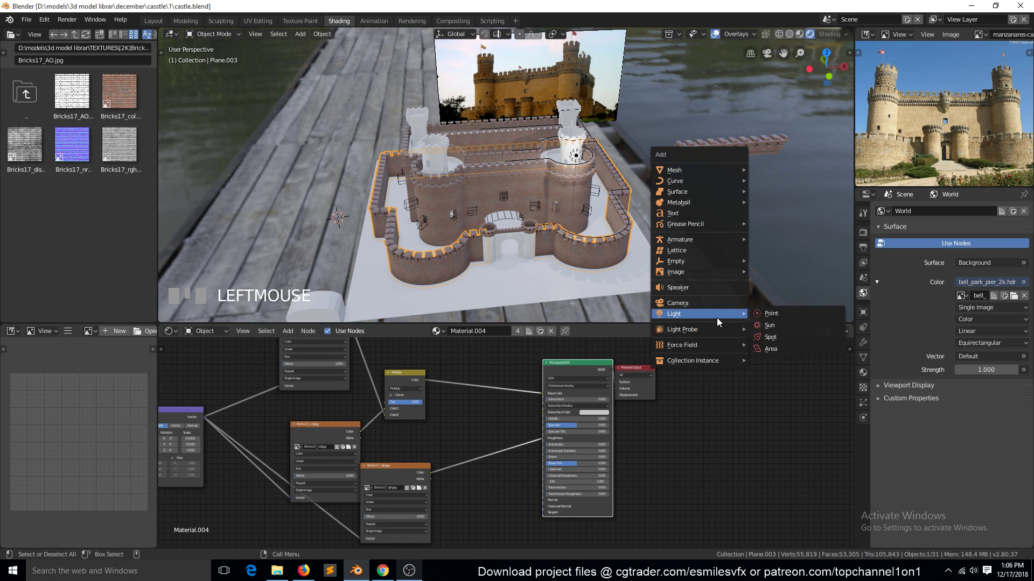
pyautogui.scroll(-3)
pyautogui.press('KP_1')
pyautogui.press('g')
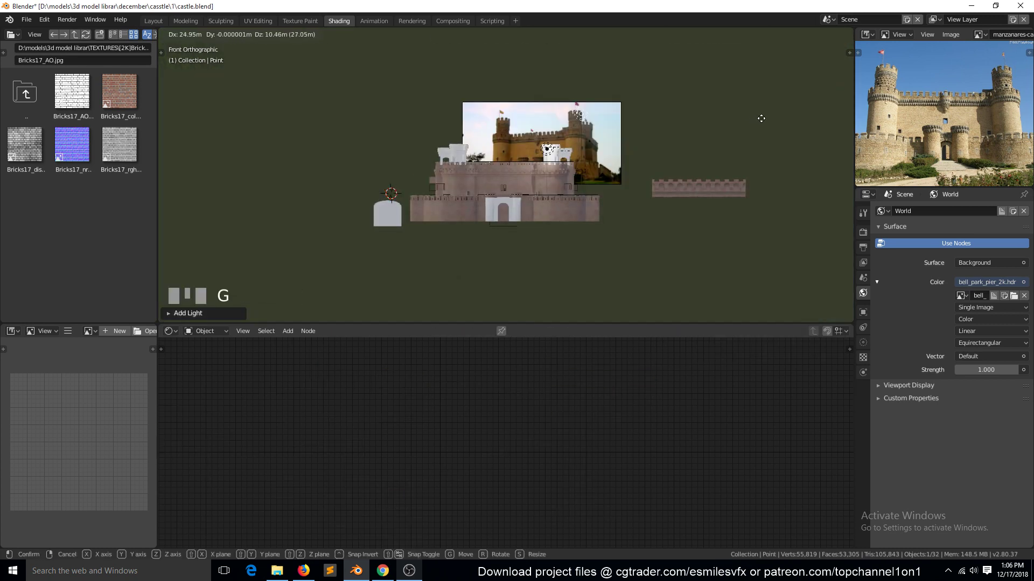
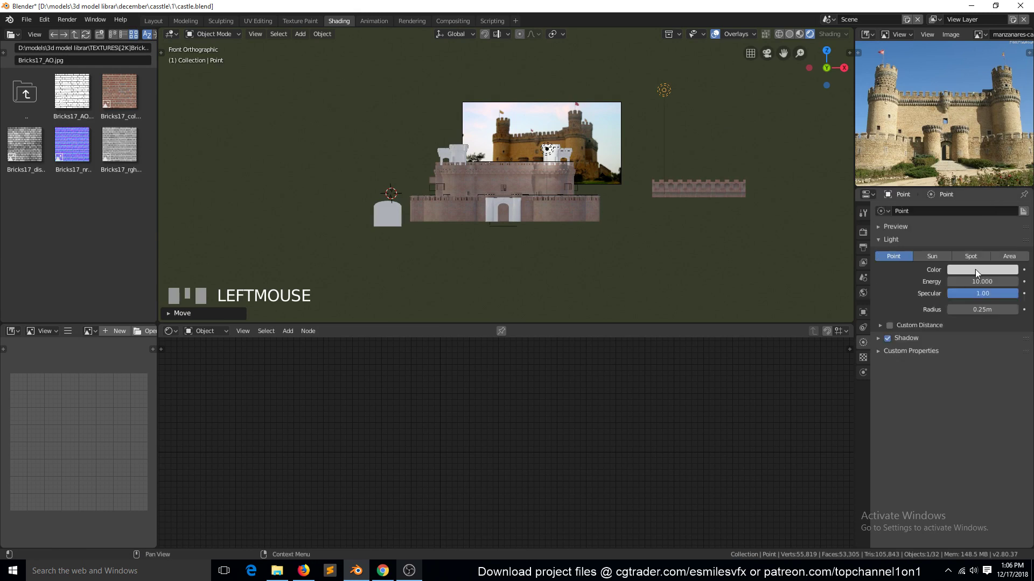
pyautogui.click(934, 260)
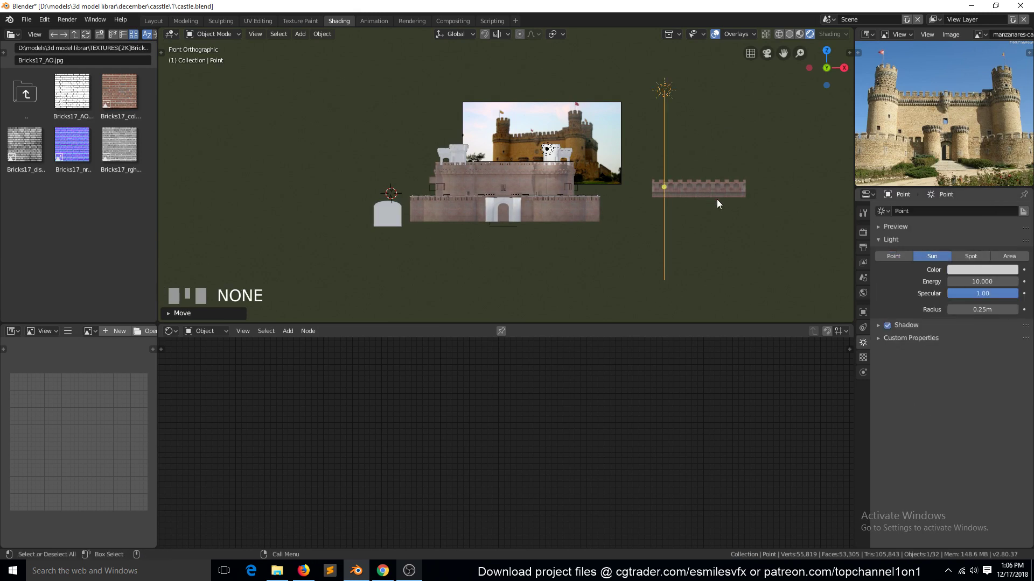
pyautogui.press('r')
pyautogui.click(586, 228)
pyautogui.press('KP_7')
pyautogui.press('r')
pyautogui.click(685, 322)
pyautogui.press('KP_0')
# Step: Hide the castle reference photo from the scene
pyautogui.scroll(3)
pyautogui.scroll(-3)
pyautogui.scroll(-3)
pyautogui.click(577, 113)
pyautogui.click(578, 113)
pyautogui.click(589, 101)
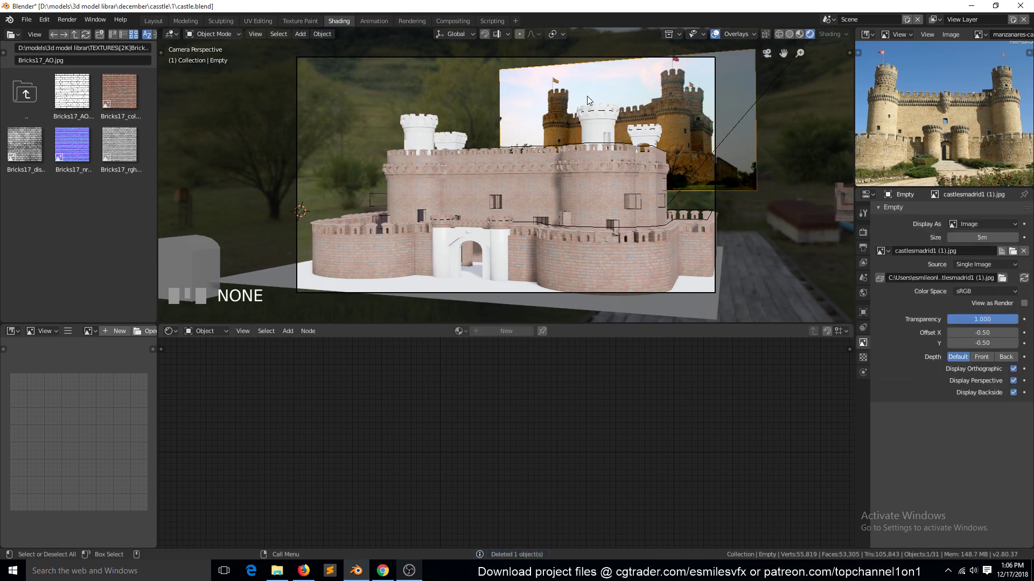
pyautogui.press('h')
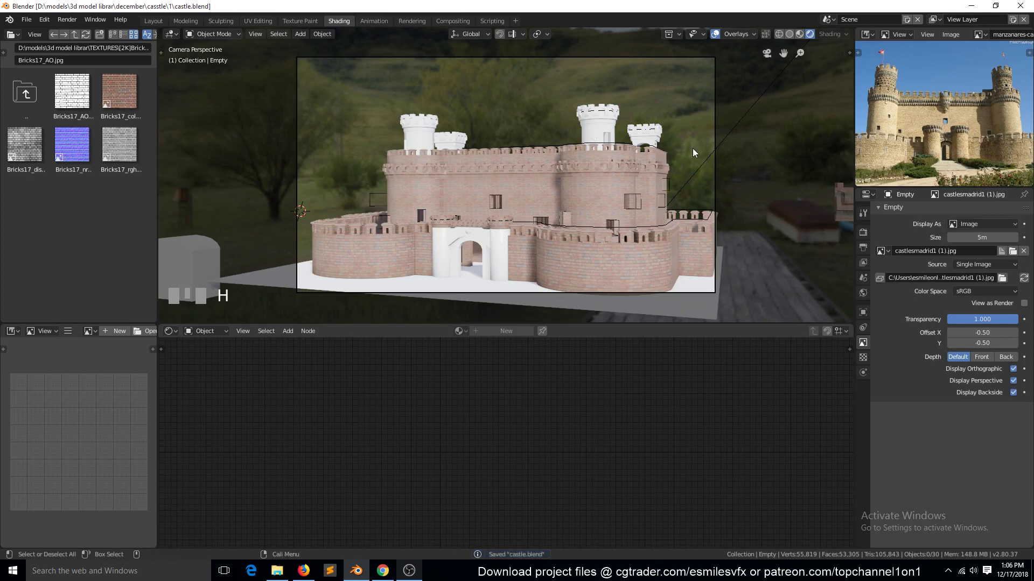
# Step: Set the sun's energy to 20, enable Screen Space Reflections, and select the castle walls
pyautogui.click(707, 168)
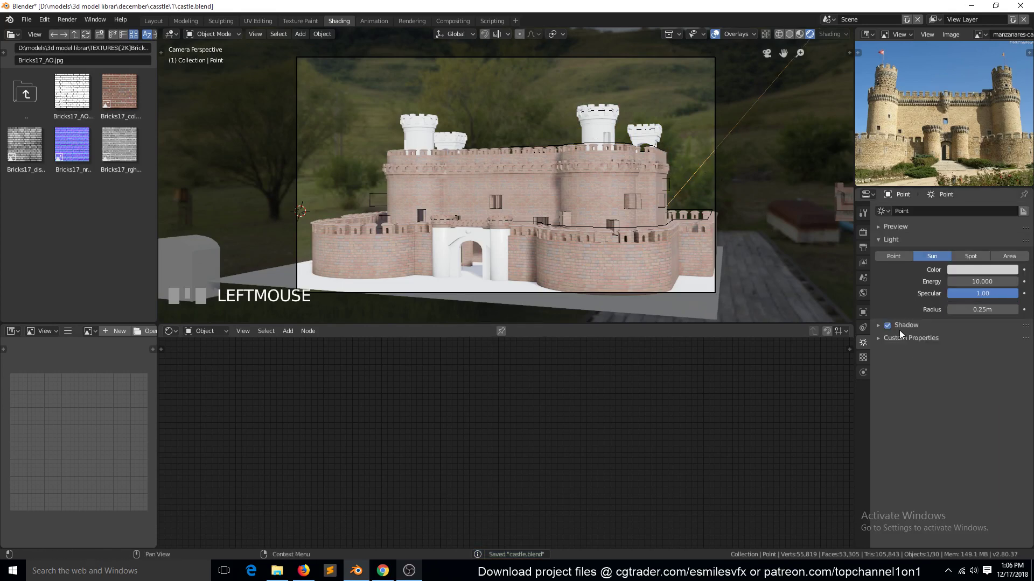
pyautogui.click(891, 423)
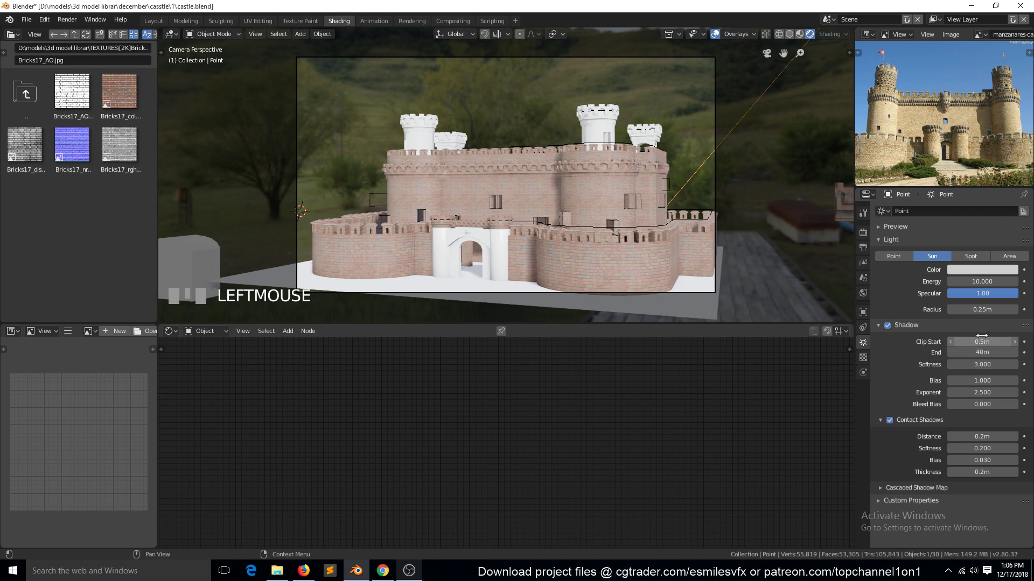
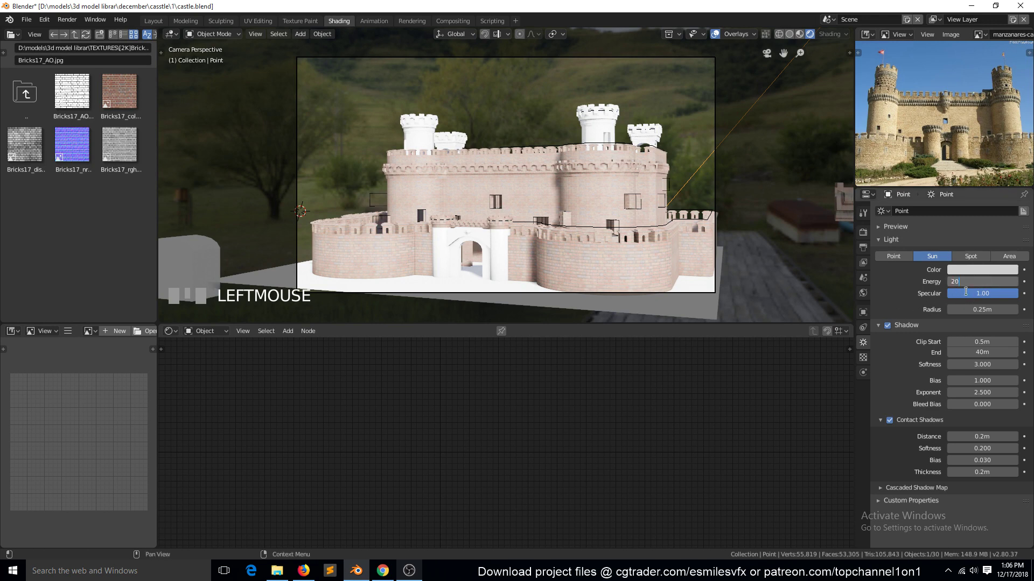
pyautogui.click(923, 300)
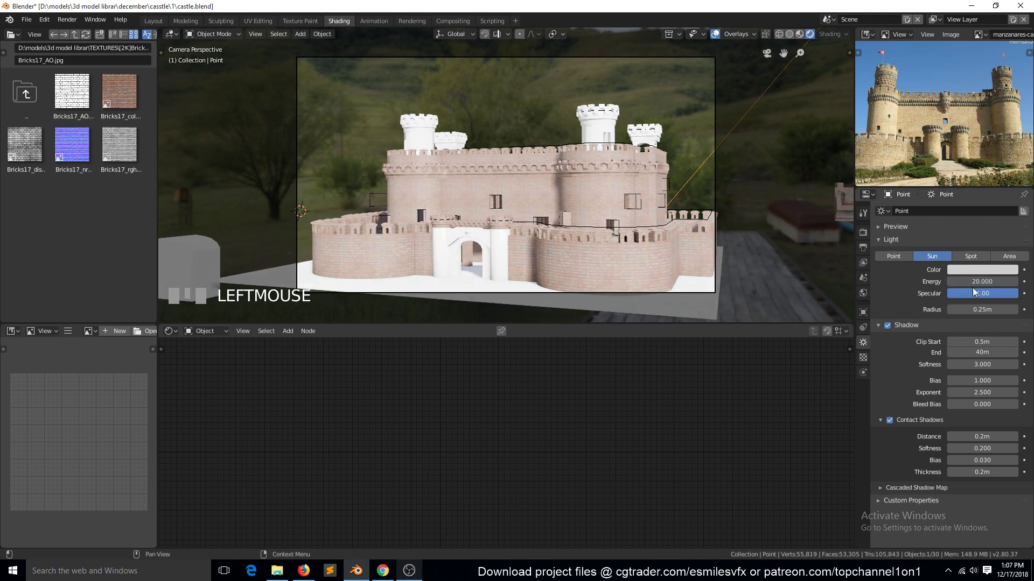
pyautogui.click(905, 298)
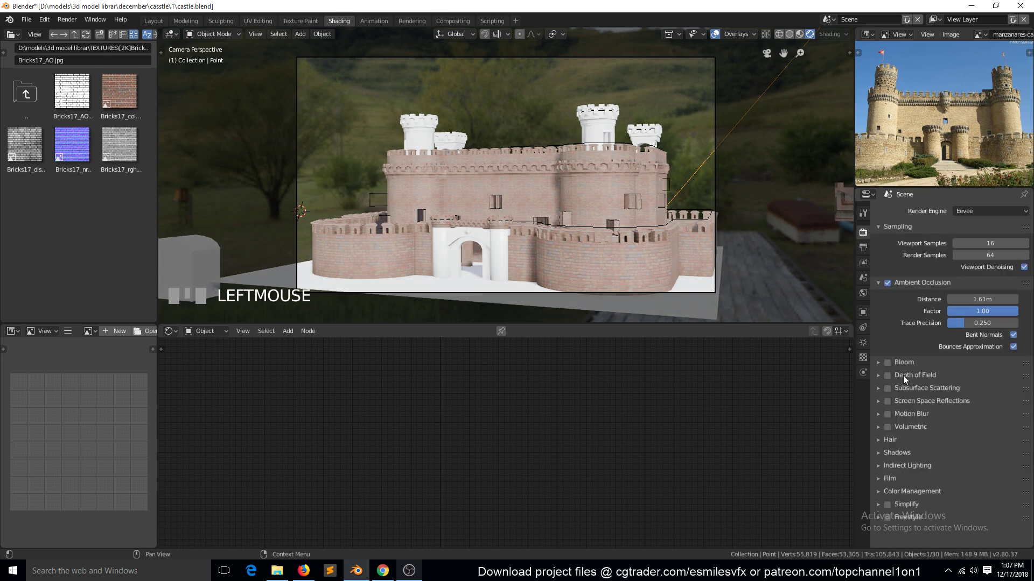
pyautogui.click(893, 406)
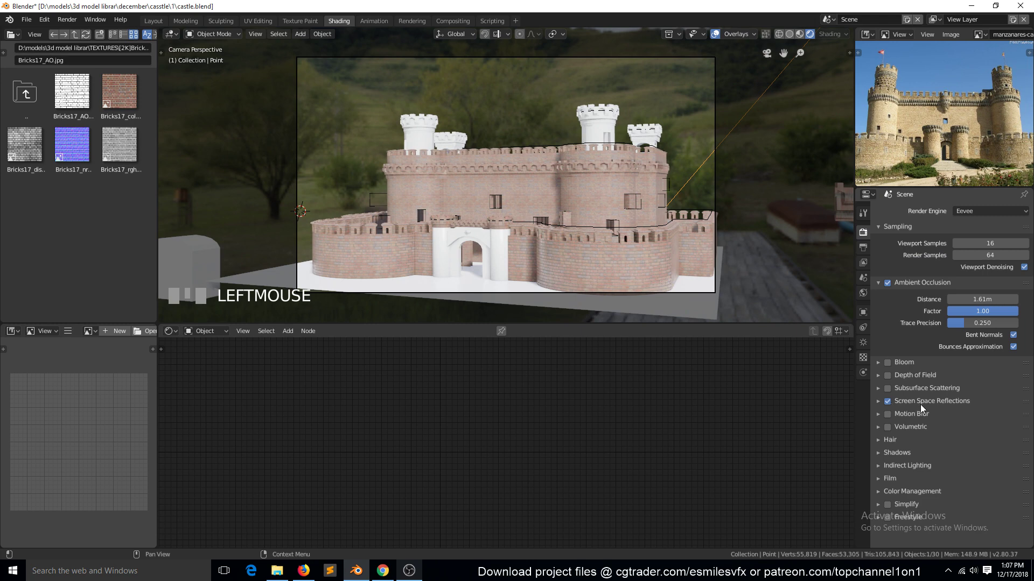
pyautogui.scroll(3)
pyautogui.click(624, 220)
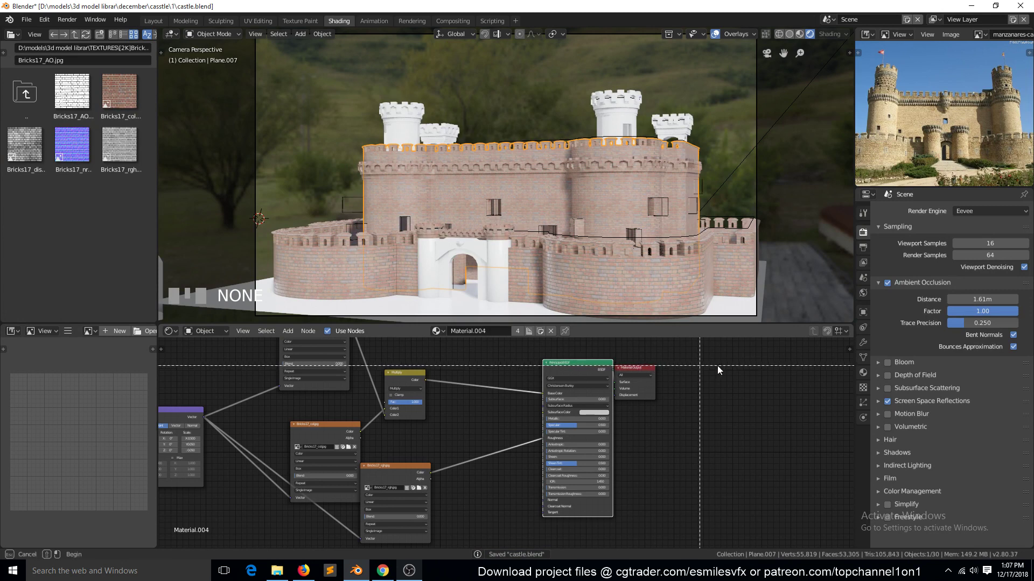
# Step: Insert a ColorRamp after the roughness texture and preview its output on the walls
pyautogui.click(640, 371)
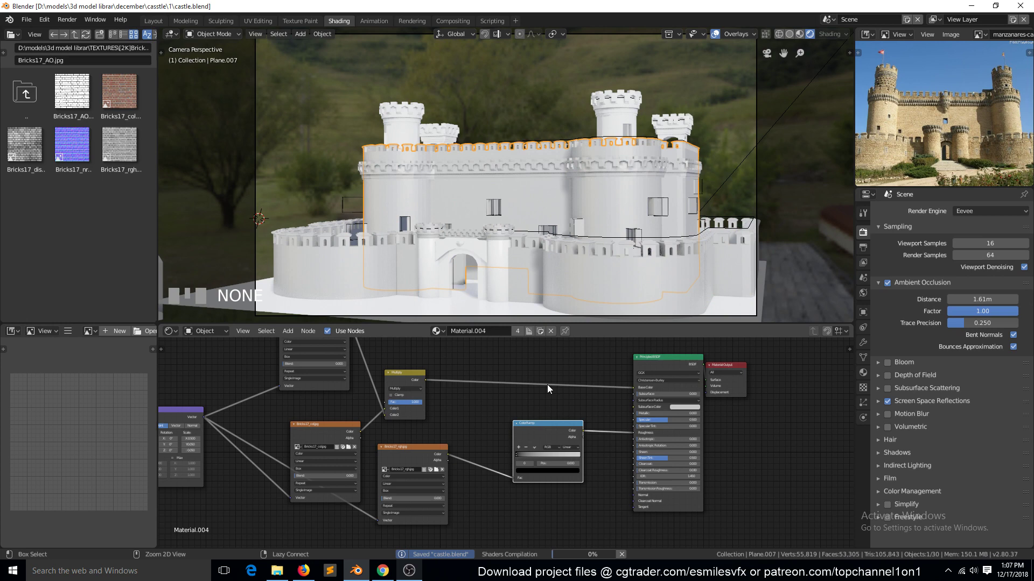
pyautogui.press('s')
pyautogui.click(561, 429)
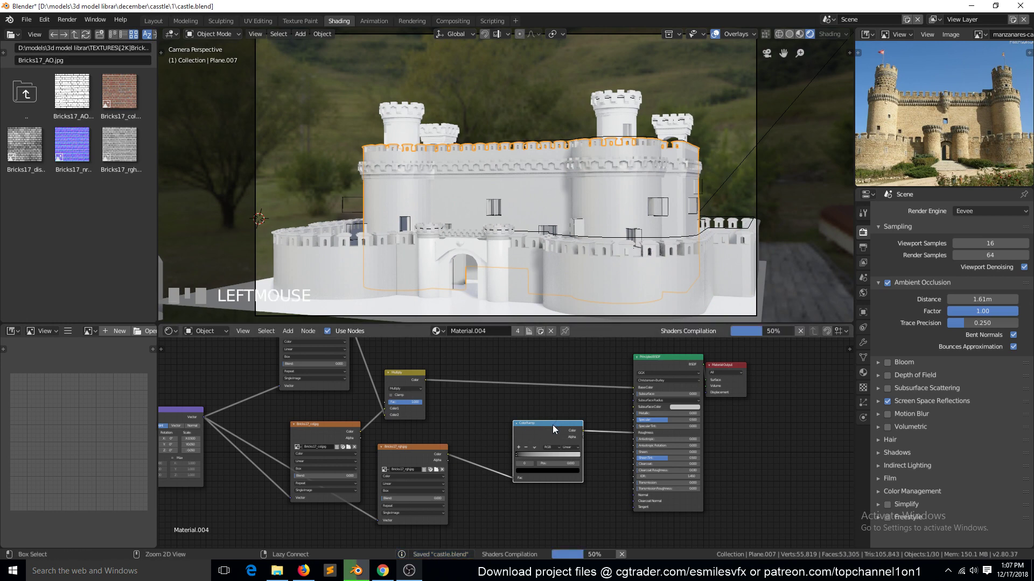
pyautogui.click(553, 430)
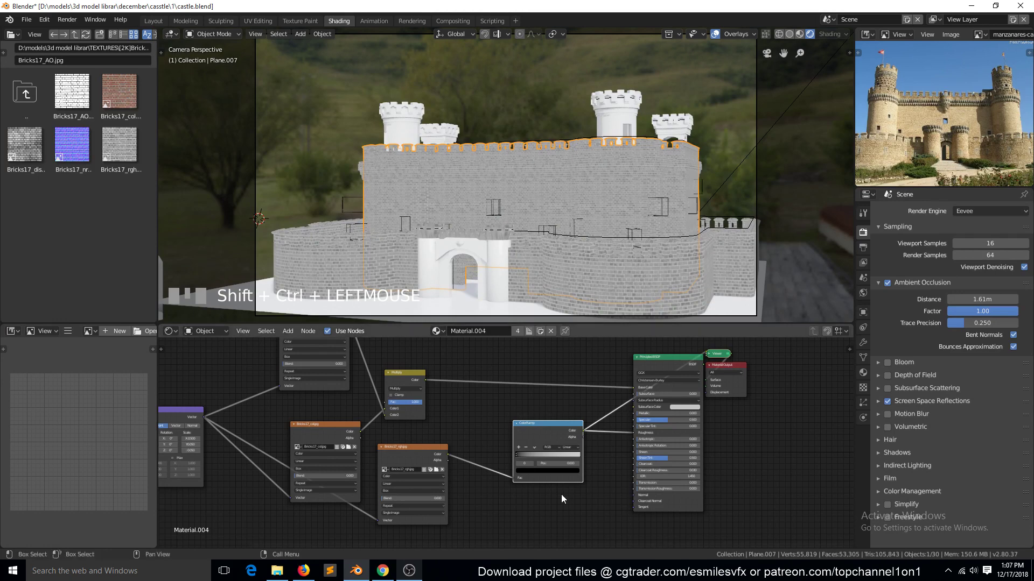
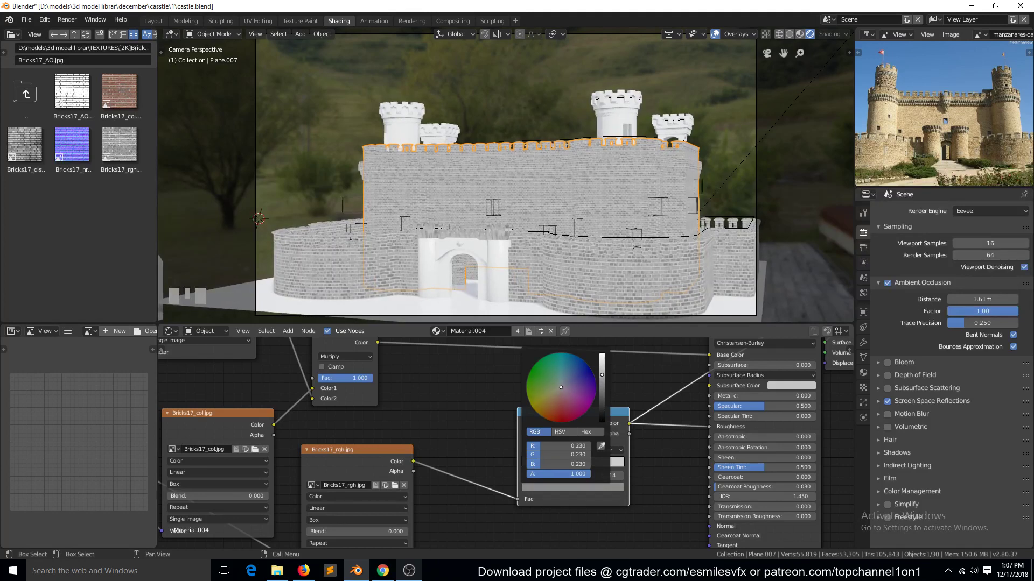
# Step: Adjust the ramp stops, then preview the full Principled BSDF brick material again
pyautogui.click(591, 468)
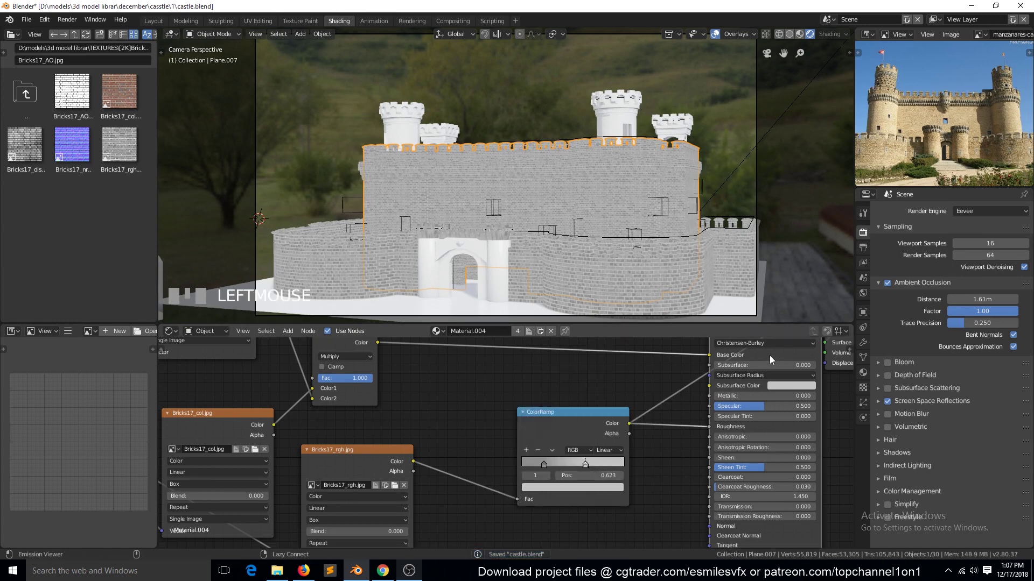
pyautogui.click(772, 359)
pyautogui.press('alt+a')
pyautogui.click(560, 203)
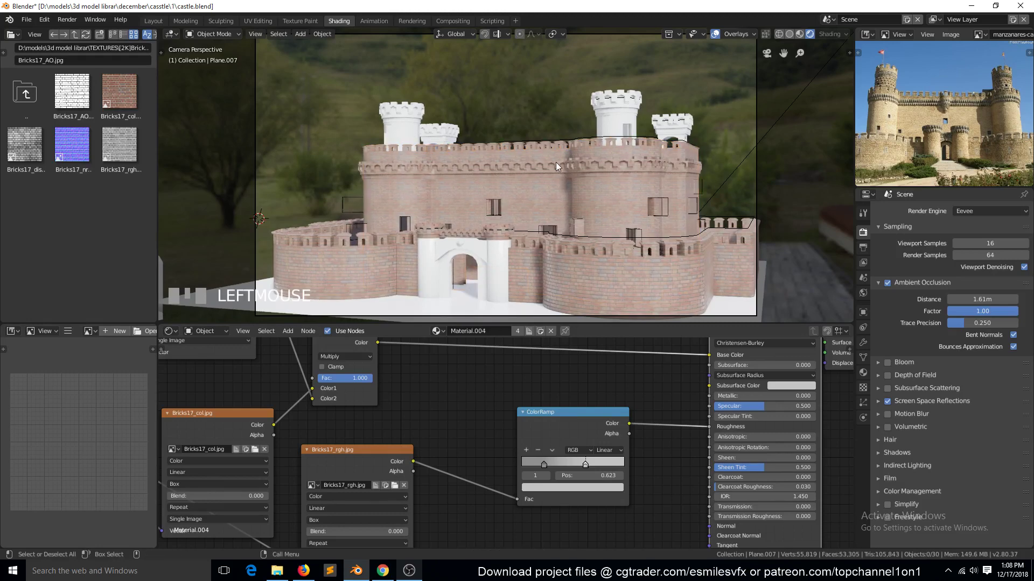
# Step: Drop Bricks17_disp.jpg into the material and link its Color to Material Output Displacement
pyautogui.scroll(-3)
pyautogui.scroll(3)
pyautogui.scroll(-3)
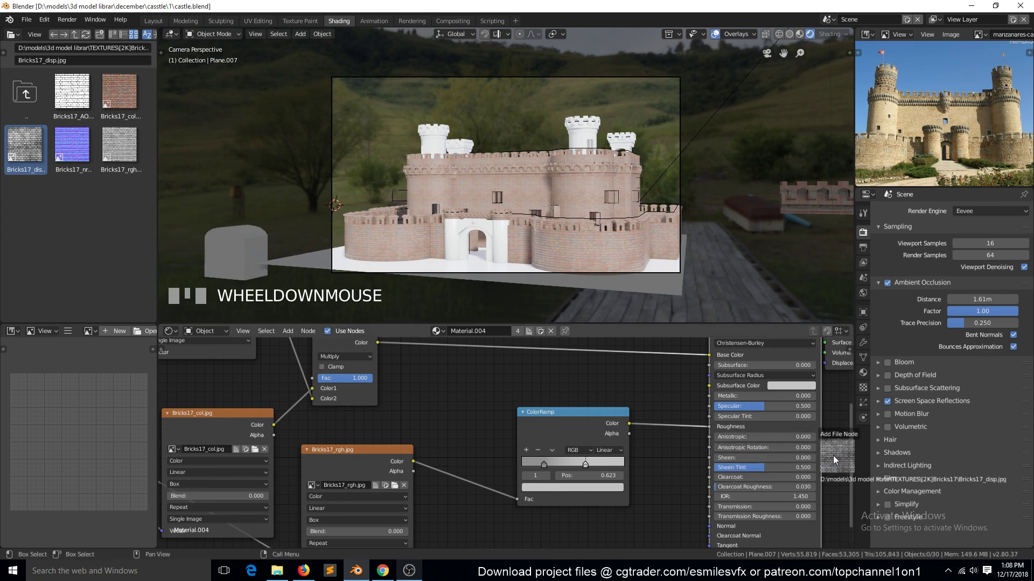
pyautogui.click(826, 464)
pyautogui.click(742, 368)
pyautogui.click(830, 358)
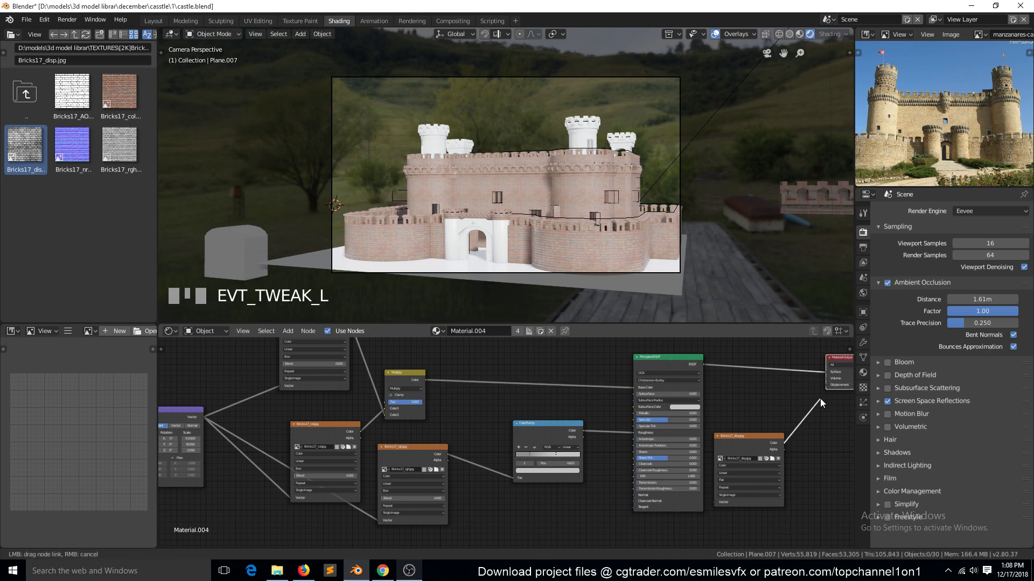
pyautogui.moveTo(833, 387); pyautogui.dragTo(619, 191)
# Step: Leave the camera view and zoom in to inspect the raised brick relief on the walls
pyautogui.press('KP_Decimal')
pyautogui.scroll(3)
pyautogui.press('`')
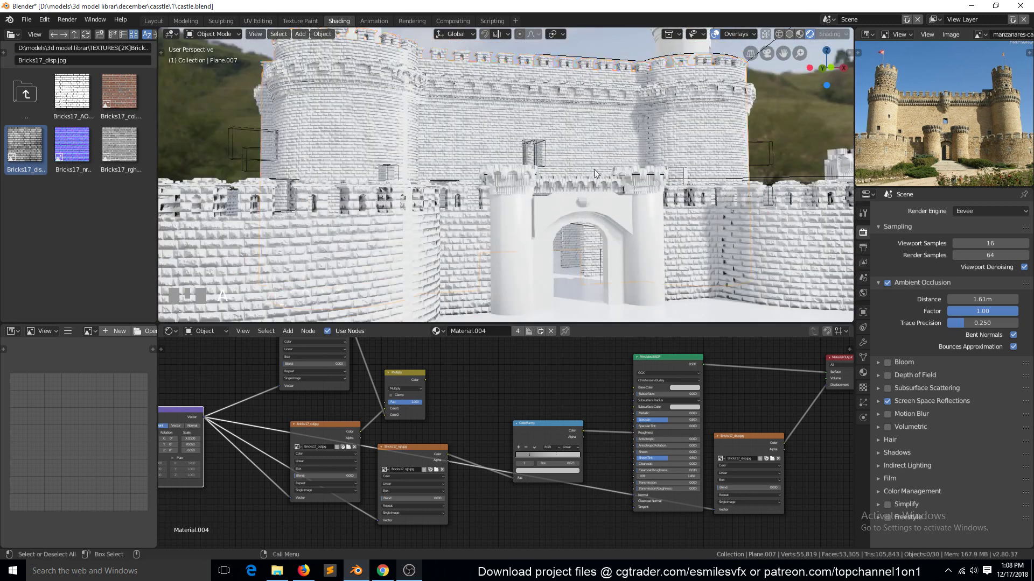
# Step: Insert a Multiply math node before Displacement and check the subtler relief from camera view
pyautogui.scroll(3)
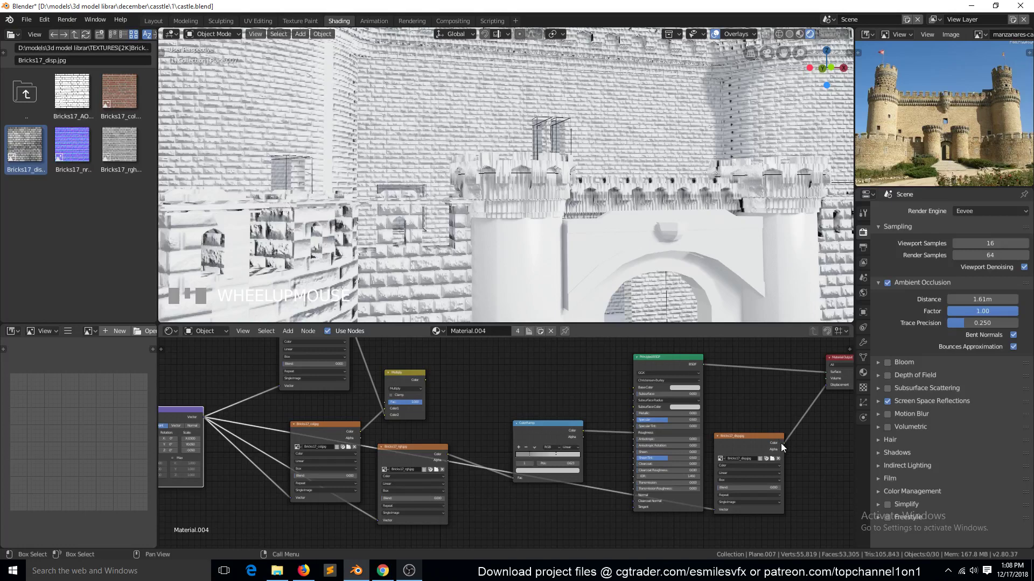
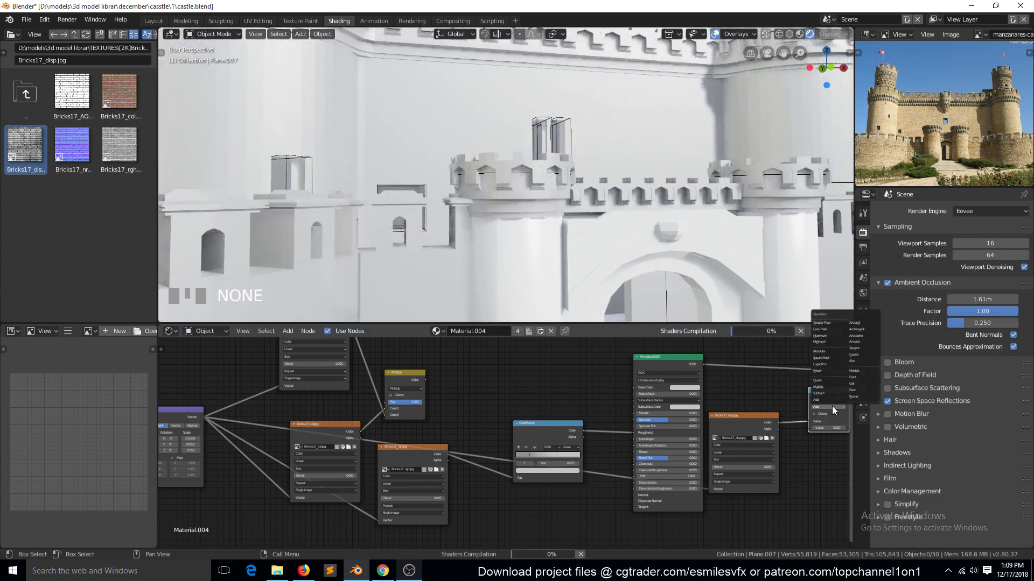
pyautogui.moveTo(835, 395); pyautogui.dragTo(832, 460)
pyautogui.scroll(-3)
pyautogui.press('KP_0')
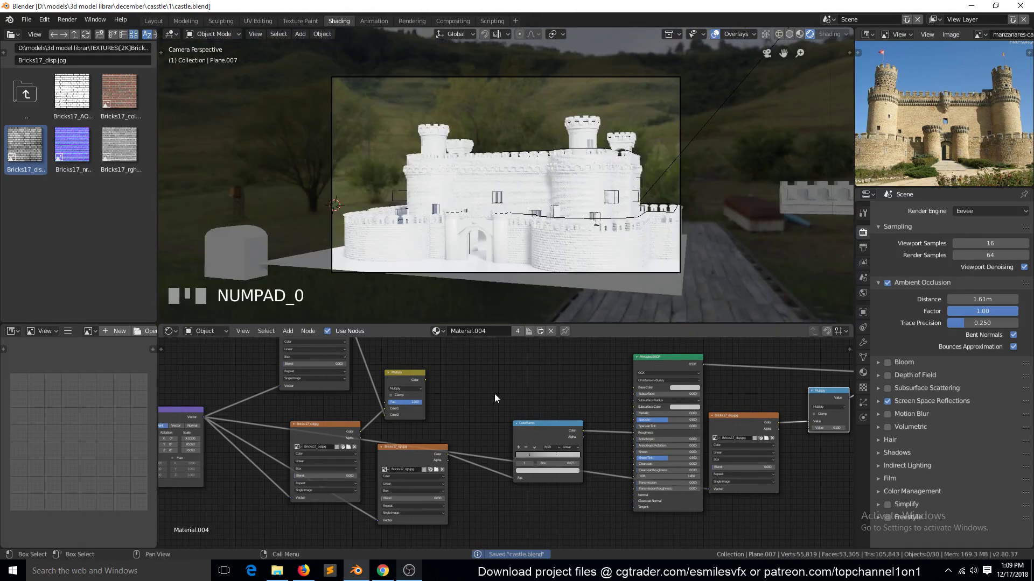
pyautogui.moveTo(427, 387); pyautogui.dragTo(528, 211)
pyautogui.scroll(3)
pyautogui.scroll(-3)
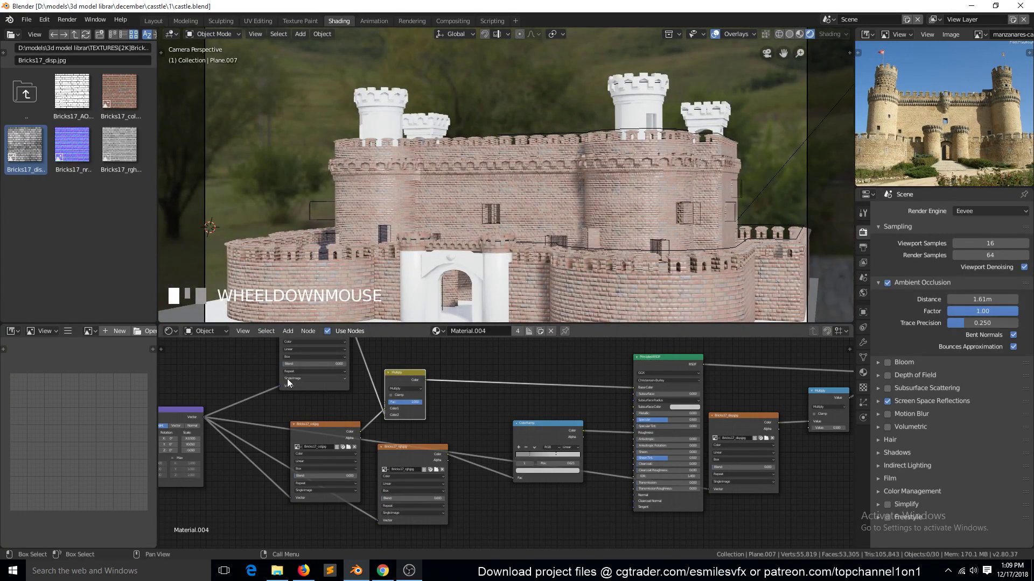
# Step: Set the Mapping node scale to 0.25, 0.025, 0.025 and inspect the resized brick pattern
pyautogui.click(292, 428)
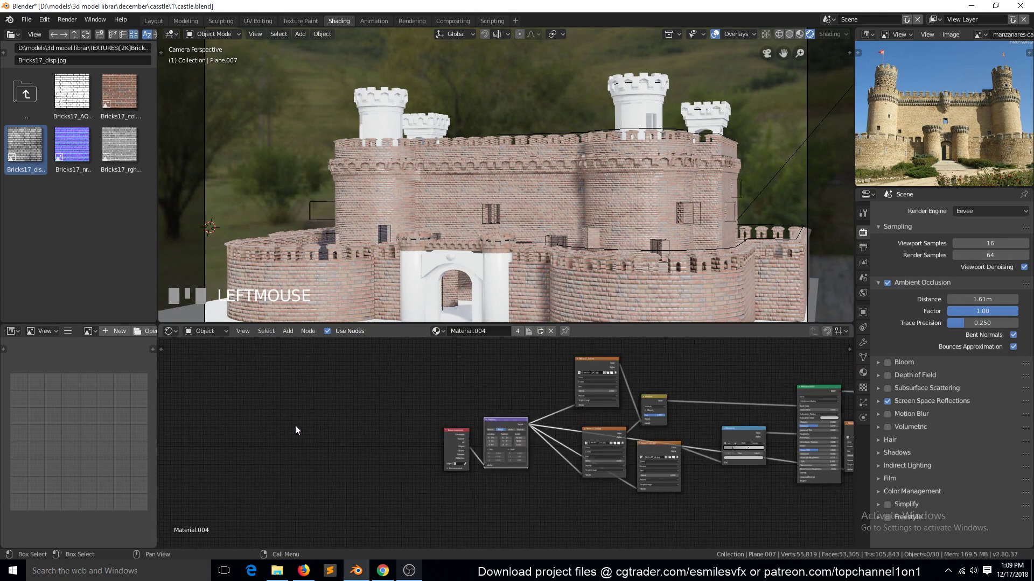
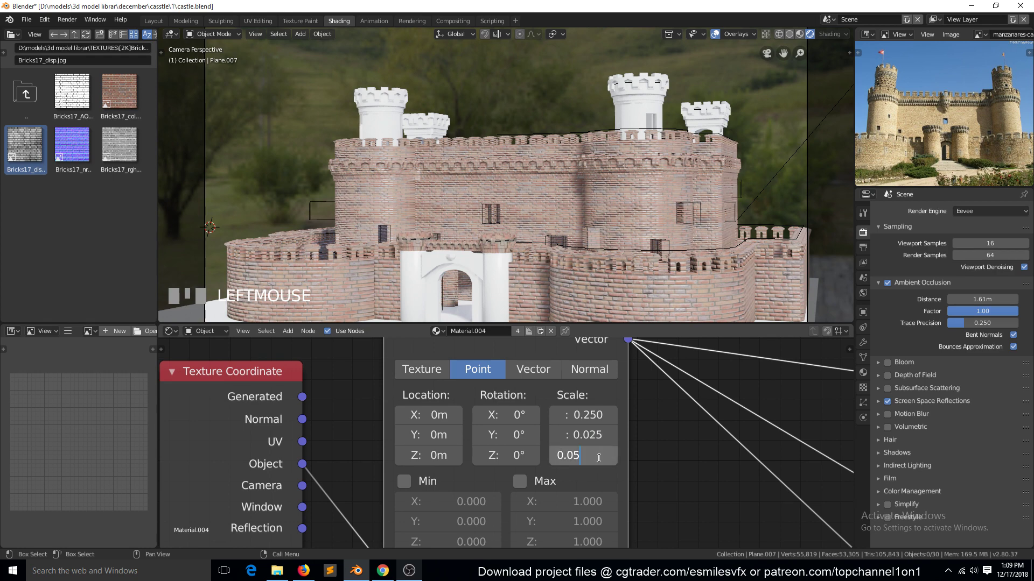
pyautogui.click(699, 440)
pyautogui.scroll(-3)
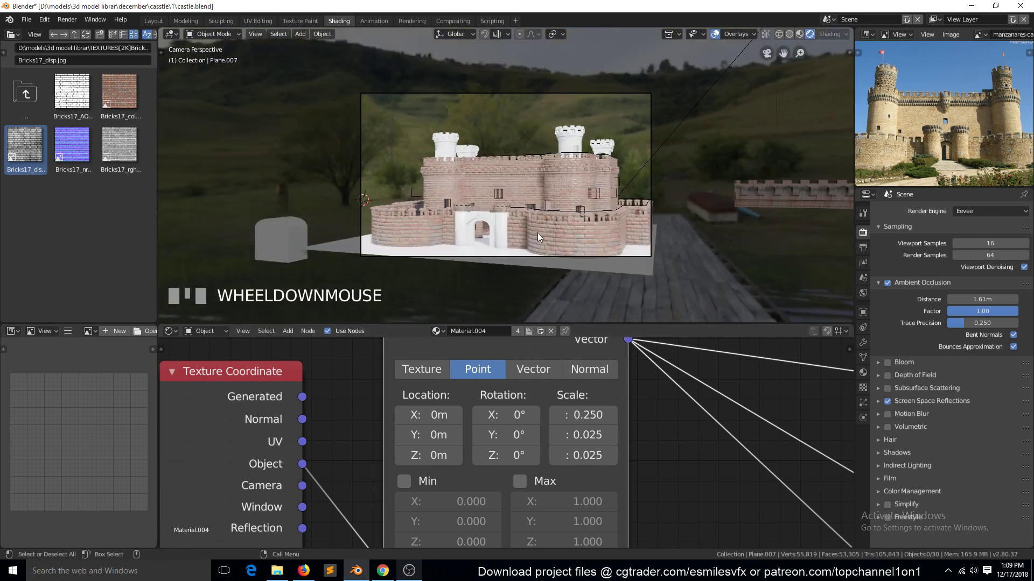
pyautogui.scroll(3)
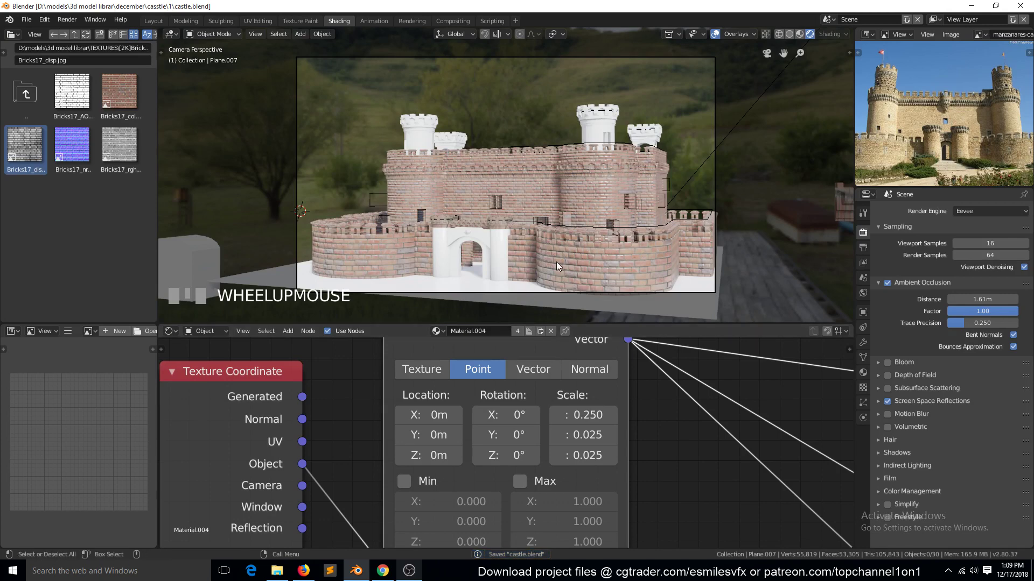
pyautogui.scroll(-3)
pyautogui.scroll(3)
pyautogui.scroll(-3)
pyautogui.scroll(-3)
pyautogui.scroll(3)
pyautogui.scroll(3)
pyautogui.scroll(-3)
pyautogui.scroll(-3)
# Step: Select the lower outer wall and switch the render engine from Eevee to Cycles
pyautogui.click(610, 262)
pyautogui.press('alt+a')
pyautogui.scroll(3)
pyautogui.scroll(-3)
pyautogui.scroll(-3)
pyautogui.click(971, 162)
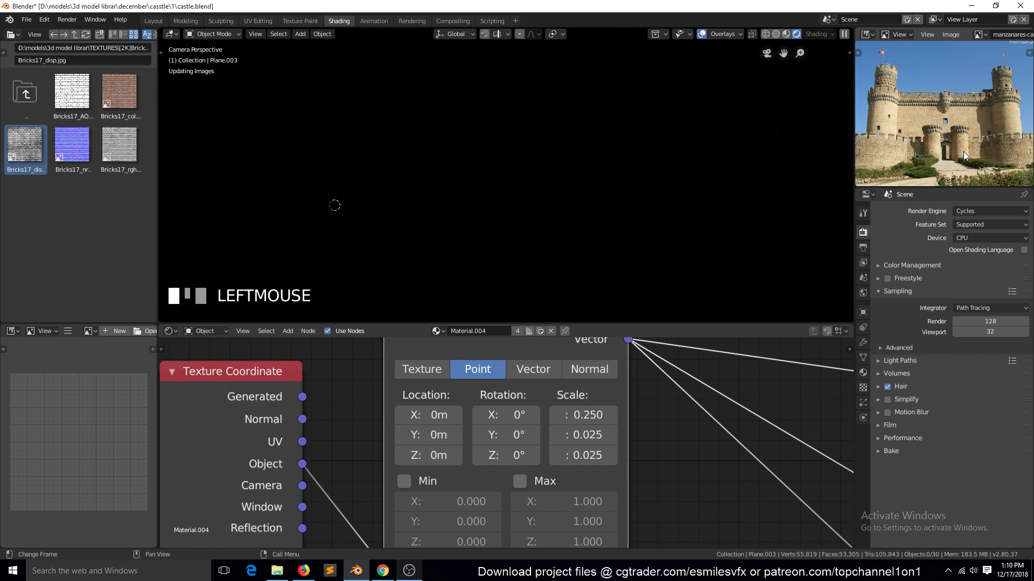